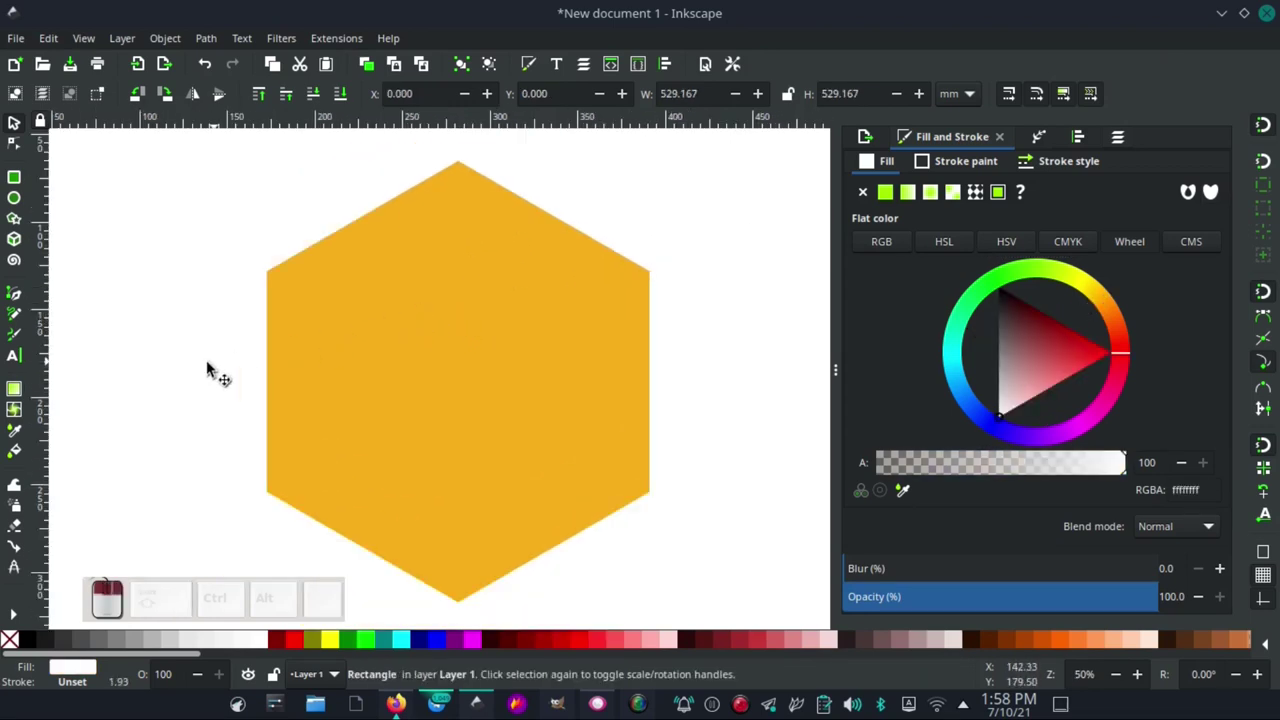
- Start the dark mountain outline with the Pen tool, undoing a misplaced corner and continuing
left_click(17, 319)
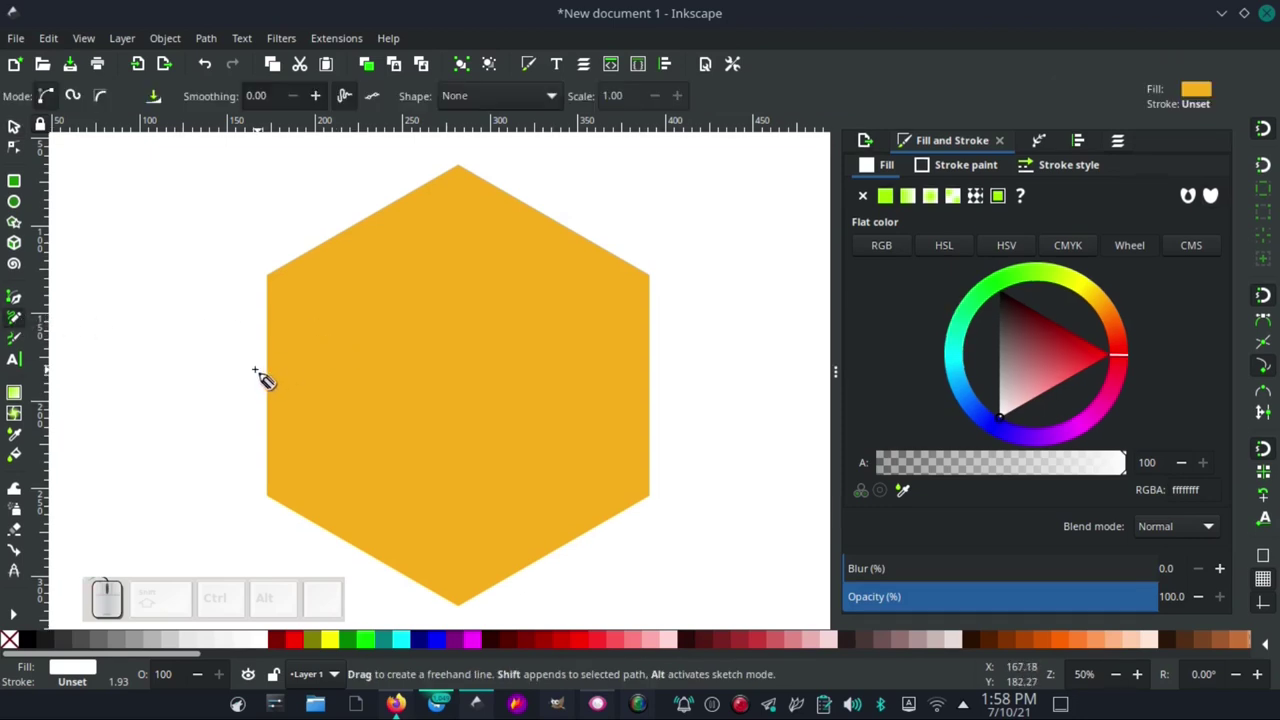
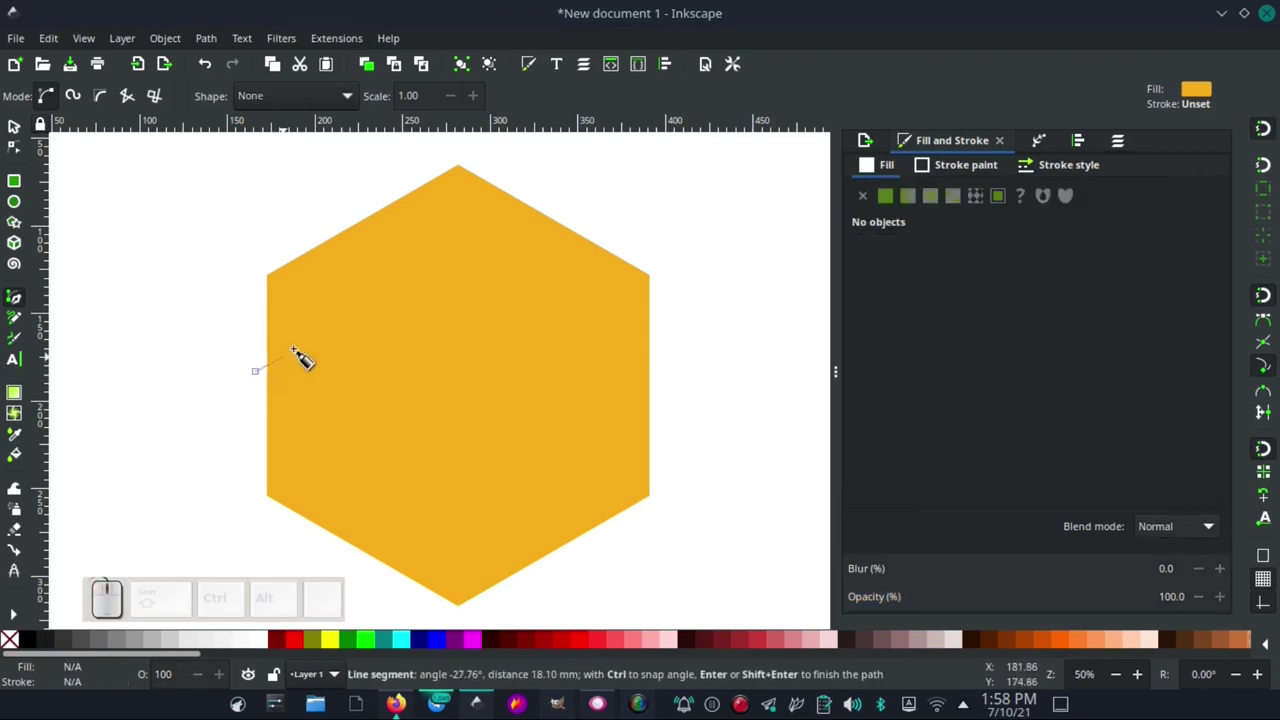
left_click(362, 313)
key("ctrl+z")
key("ctrl+z")
left_click(274, 385)
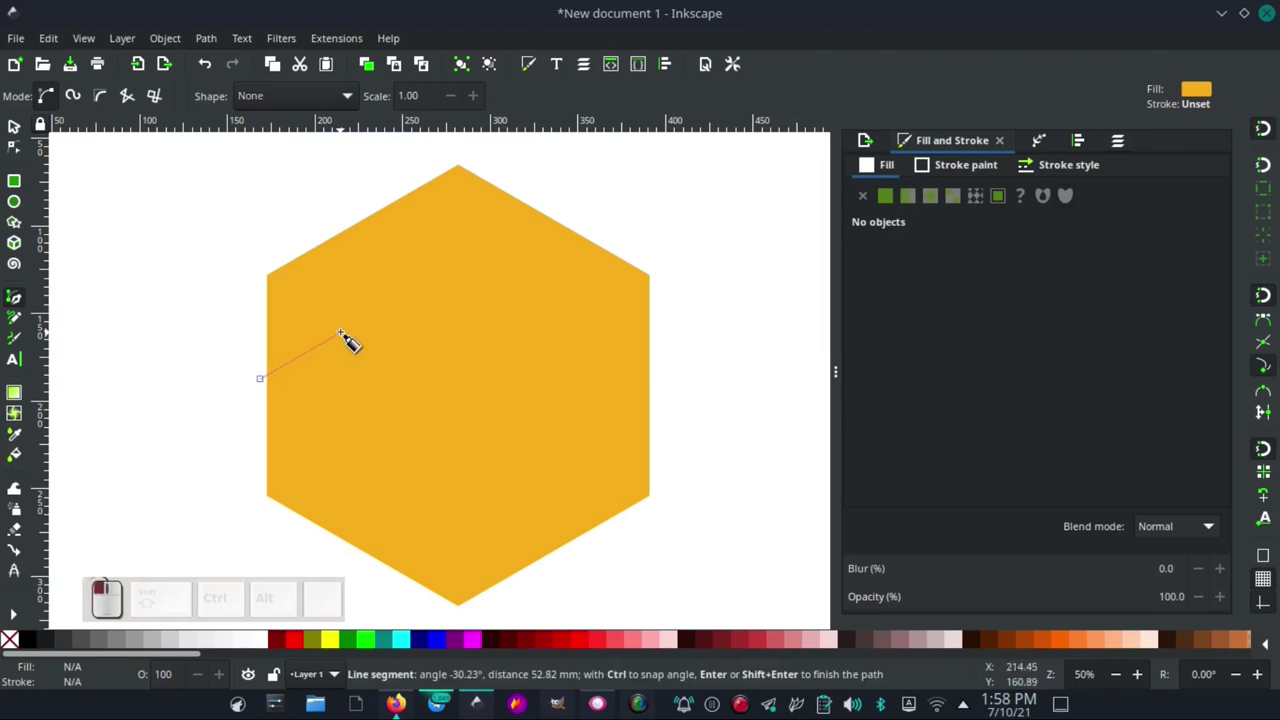
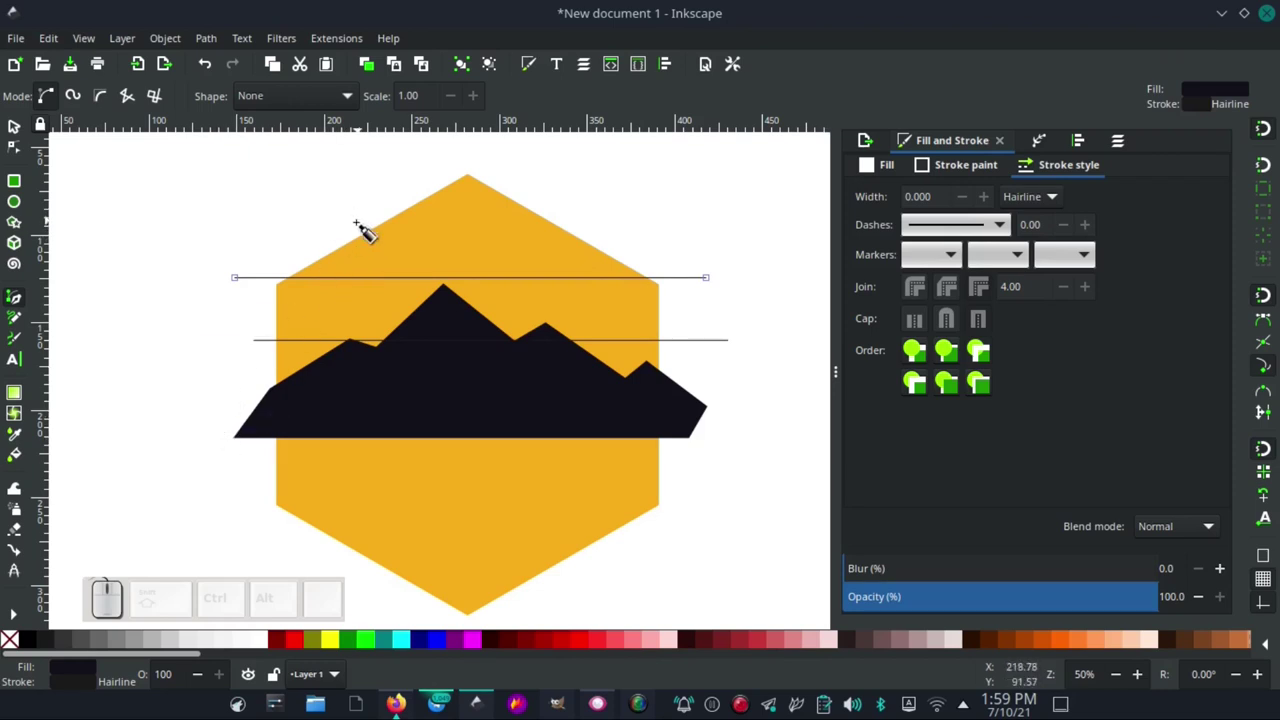
- Draw another long horizontal line across the hexagon and finish it
left_click(212, 424)
left_click(796, 418)
key("Return")
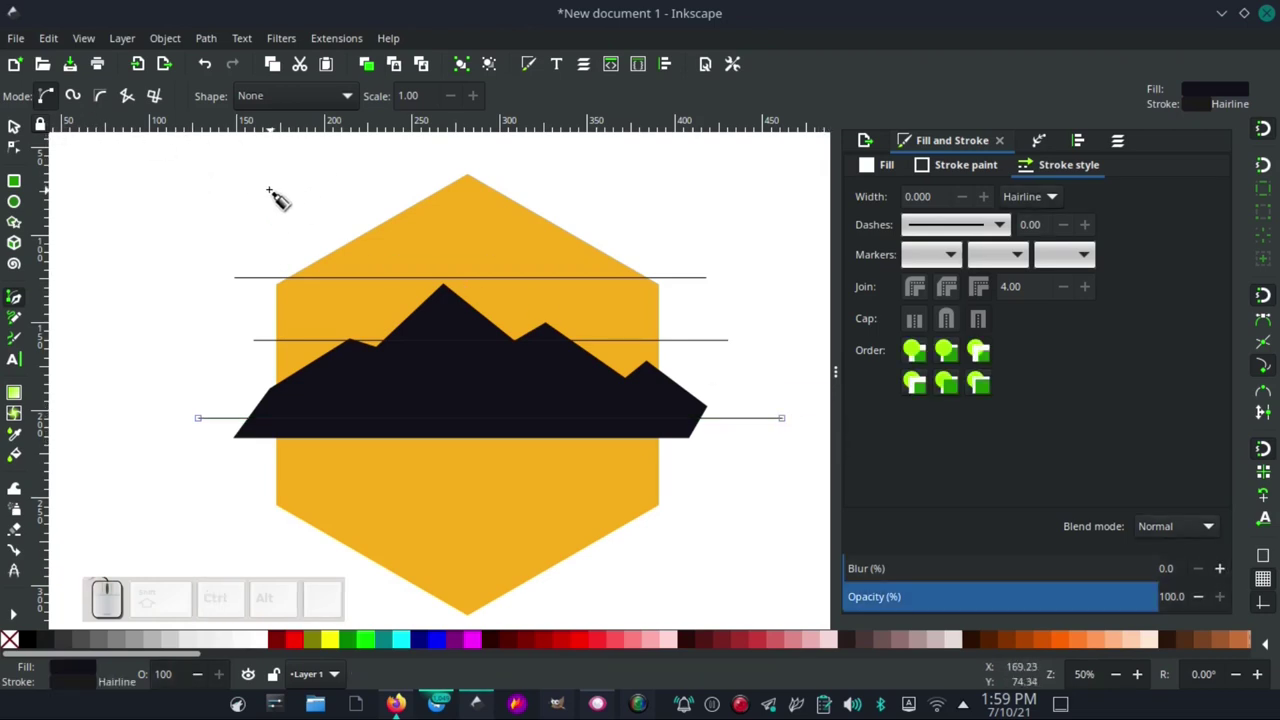
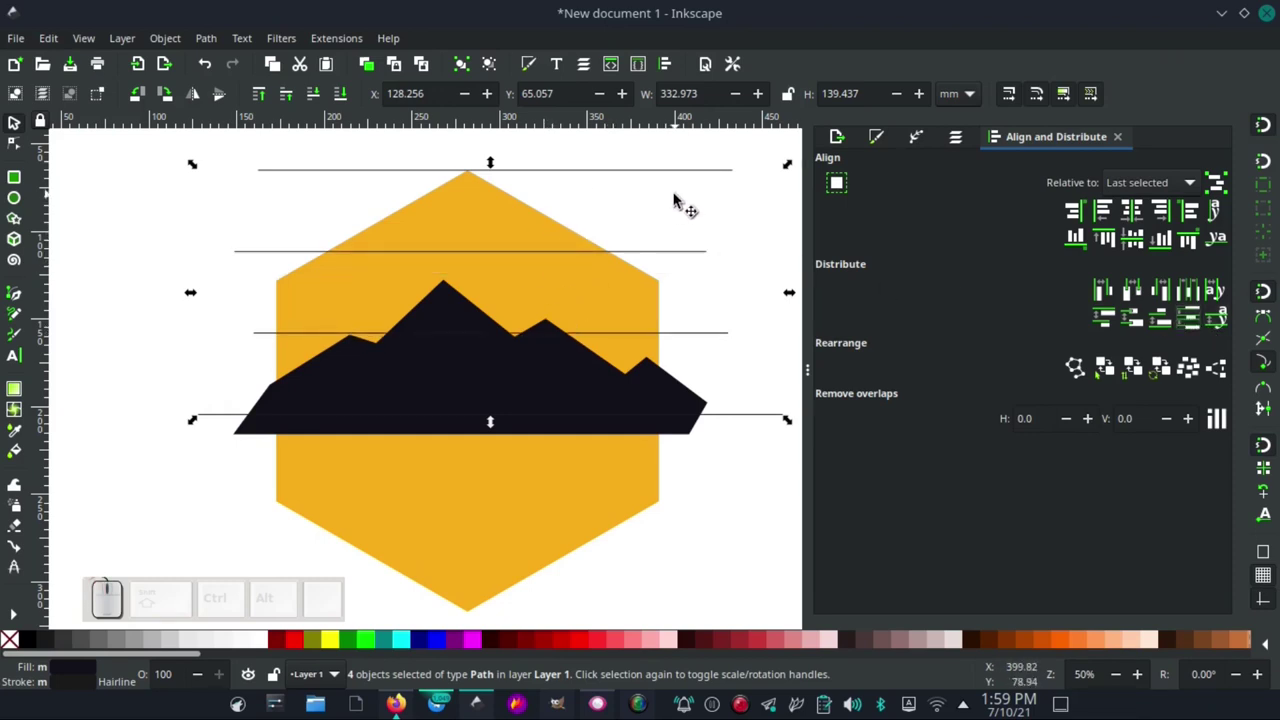
- Reposition the horizontal lines over the hexagon and distribute them with even spacing
left_click_drag(710, 209, 691, 267)
left_click_drag(710, 337, 636, 179)
left_click_drag(631, 170, 746, 393)
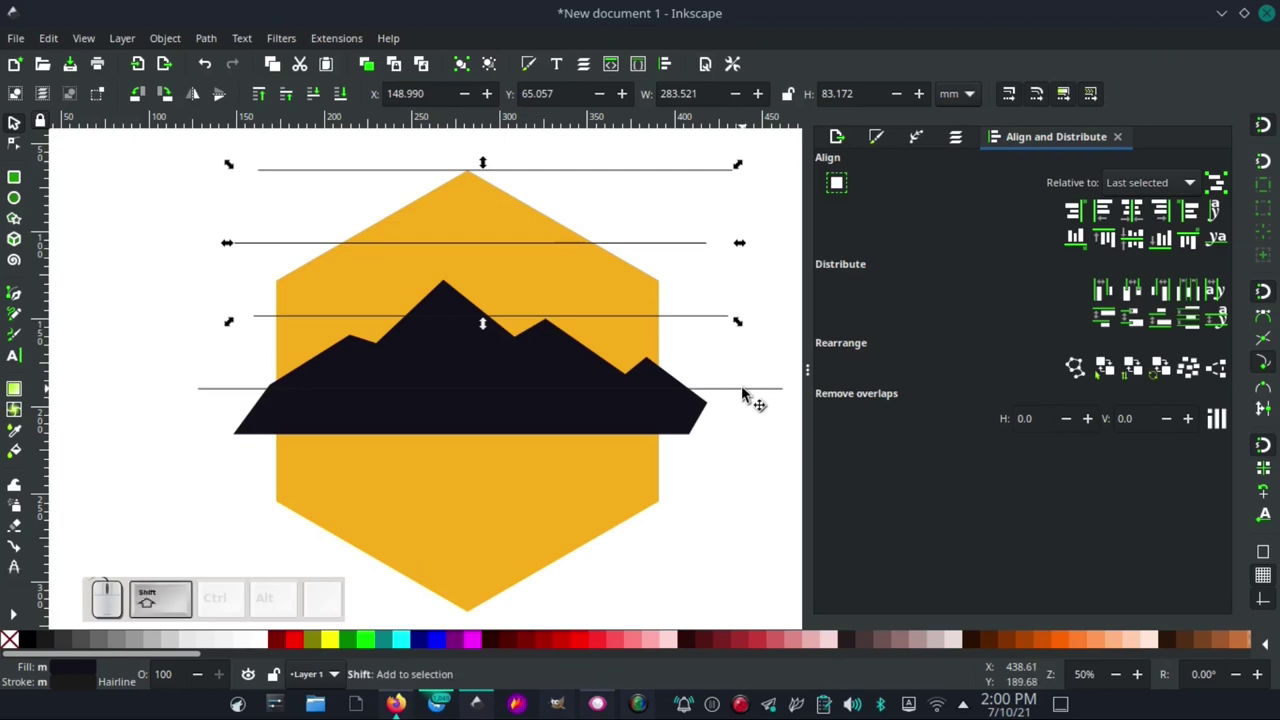
left_click(728, 440)
left_click_drag(626, 477, 666, 427)
left_click_drag(677, 415, 209, 46)
left_click_drag(669, 443, 209, 46)
left_click(210, 41)
- Select the hexagon together with the lines and bring up the Path operations menu
left_click(261, 272)
left_click(412, 539)
left_click(207, 47)
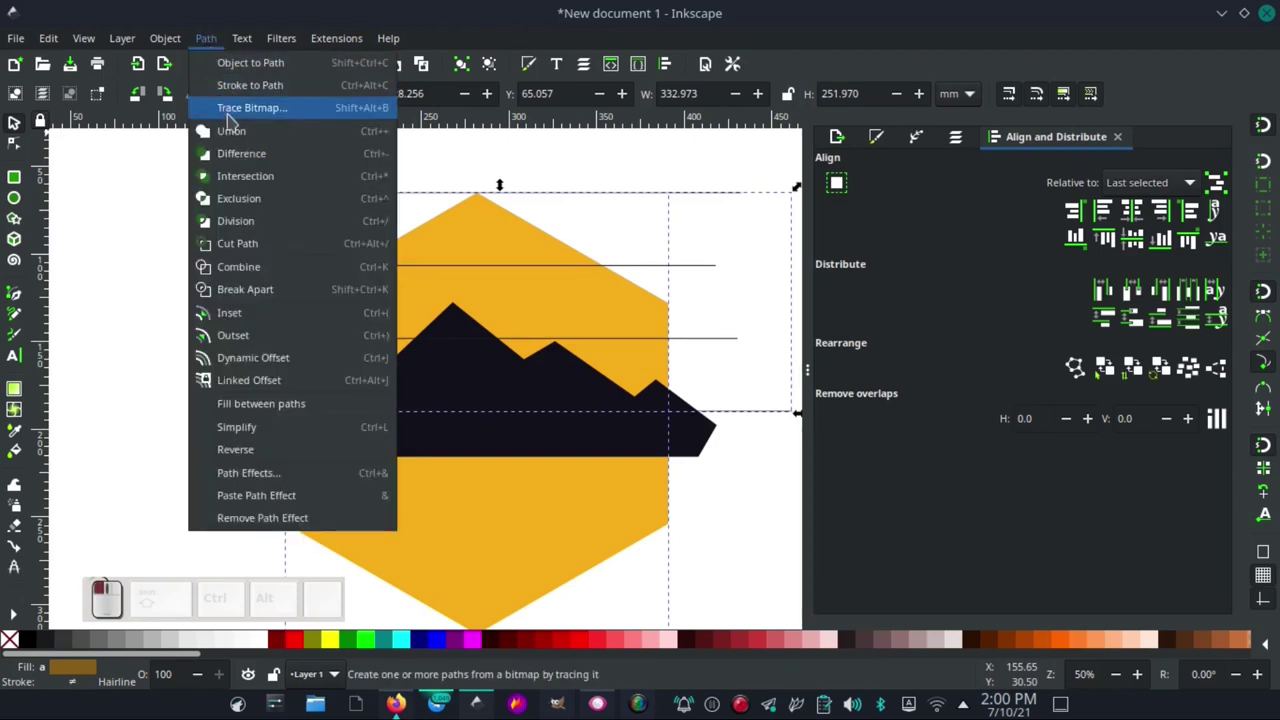
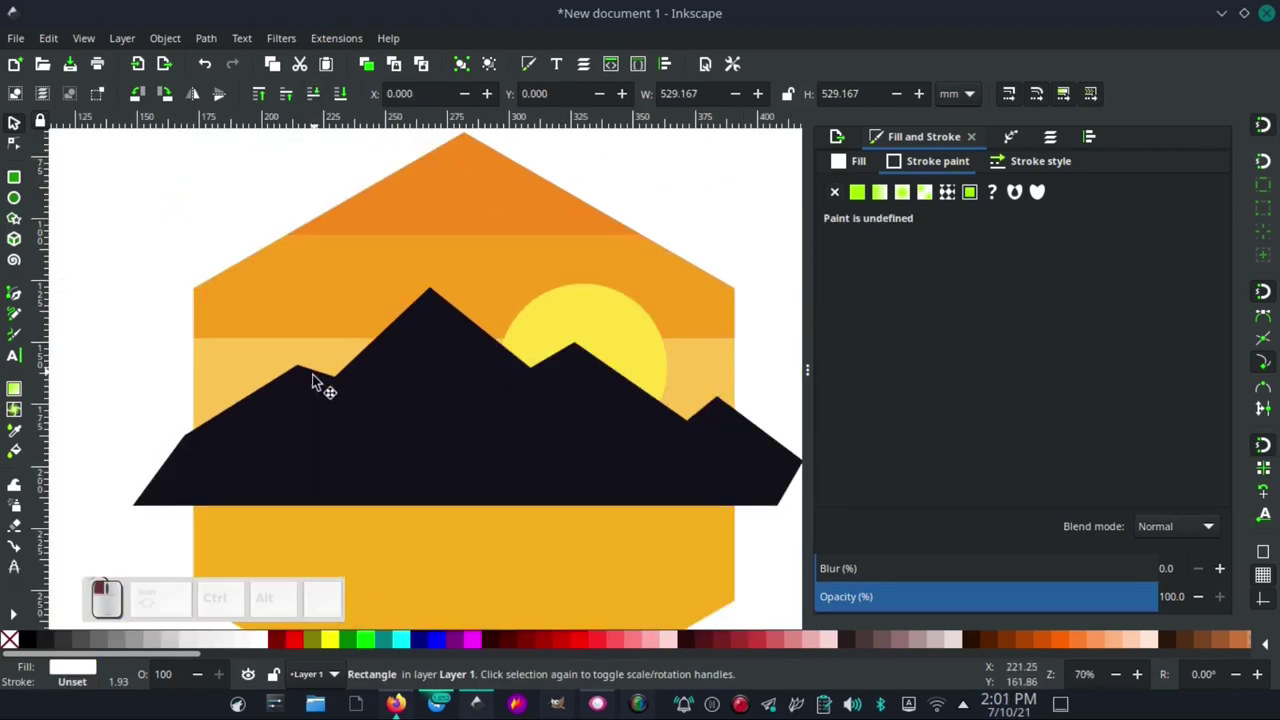
- Zoom in on the mountain peaks to prepare for drawing snow caps
left_click_drag(323, 407, 26, 316)
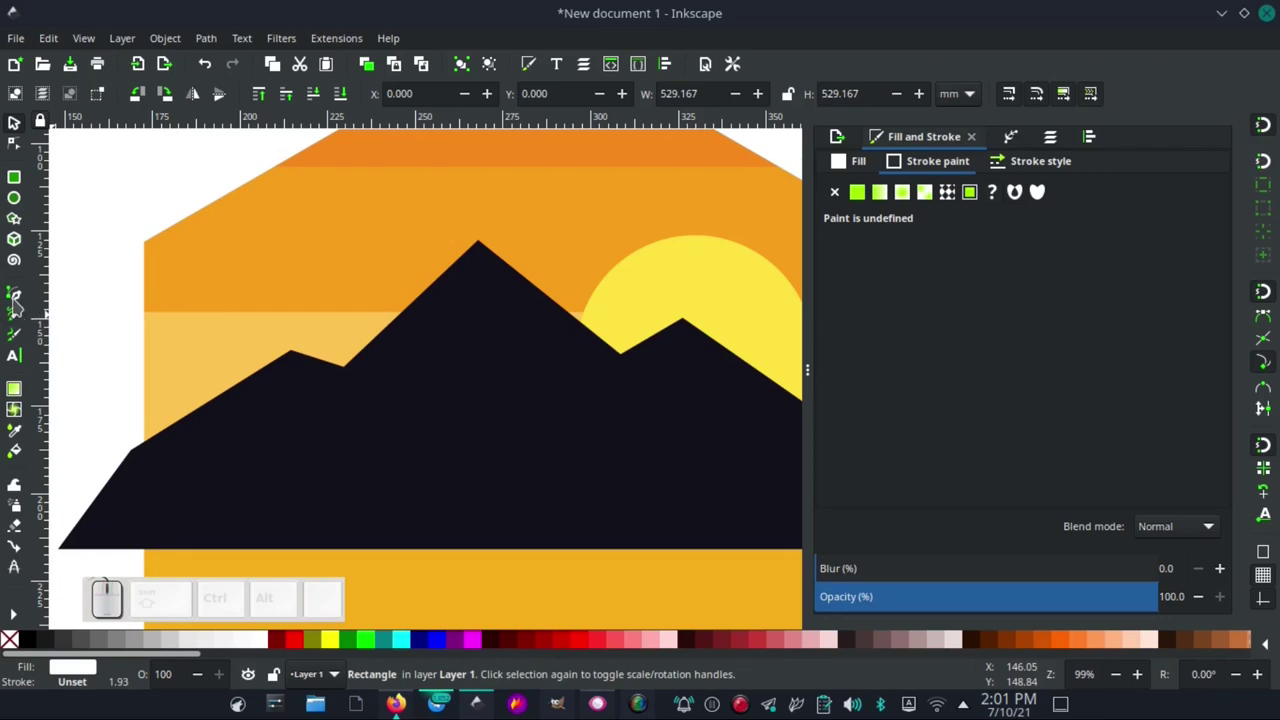
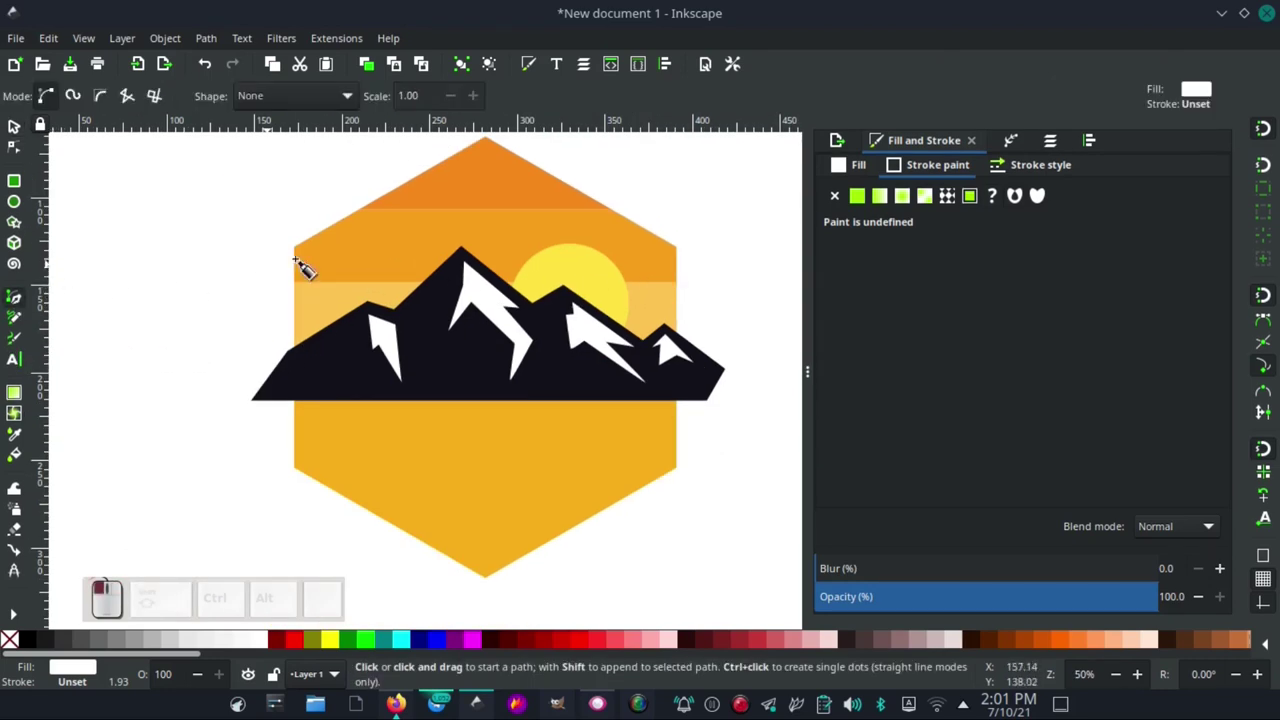
- Begin outlining the pine tree shape beside the mountains
left_click(309, 253)
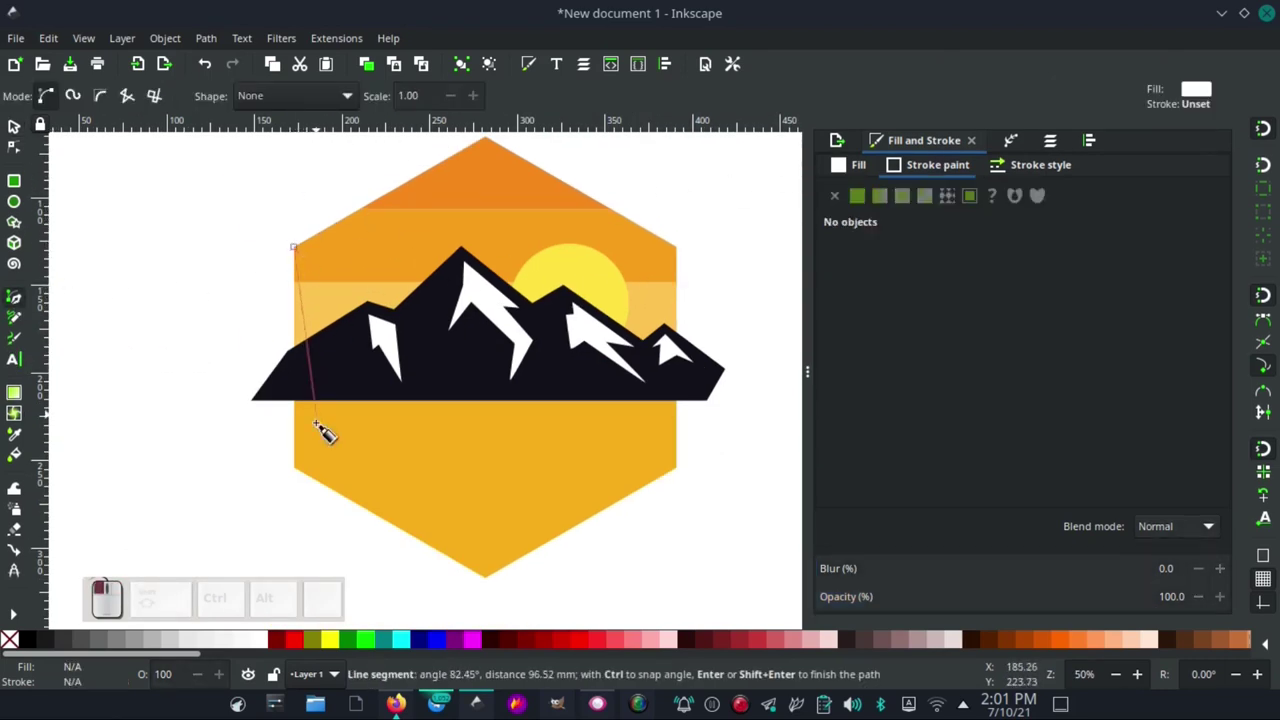
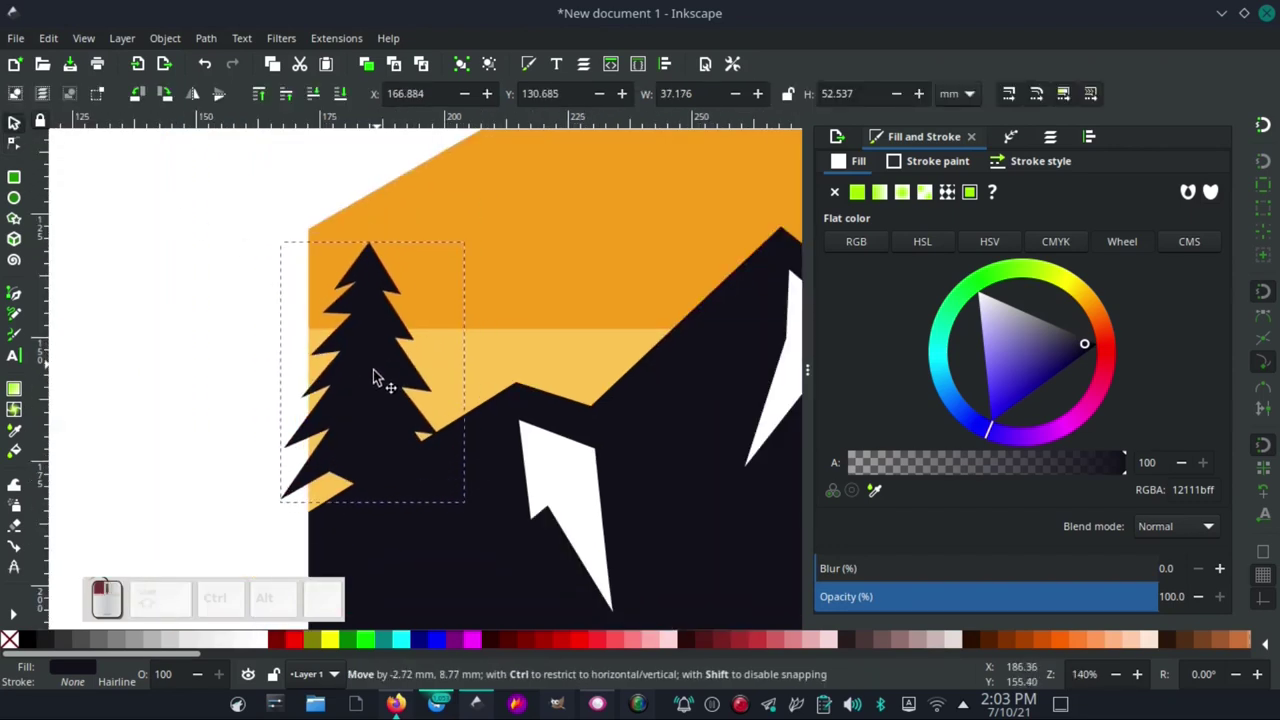
- Move the pine tree into place at the left edge and duplicate it
left_click_drag(405, 365, 179, 276)
key("ctrl+d")
middle_click(398, 350)
middle_click(327, 341)
left_click(178, 276)
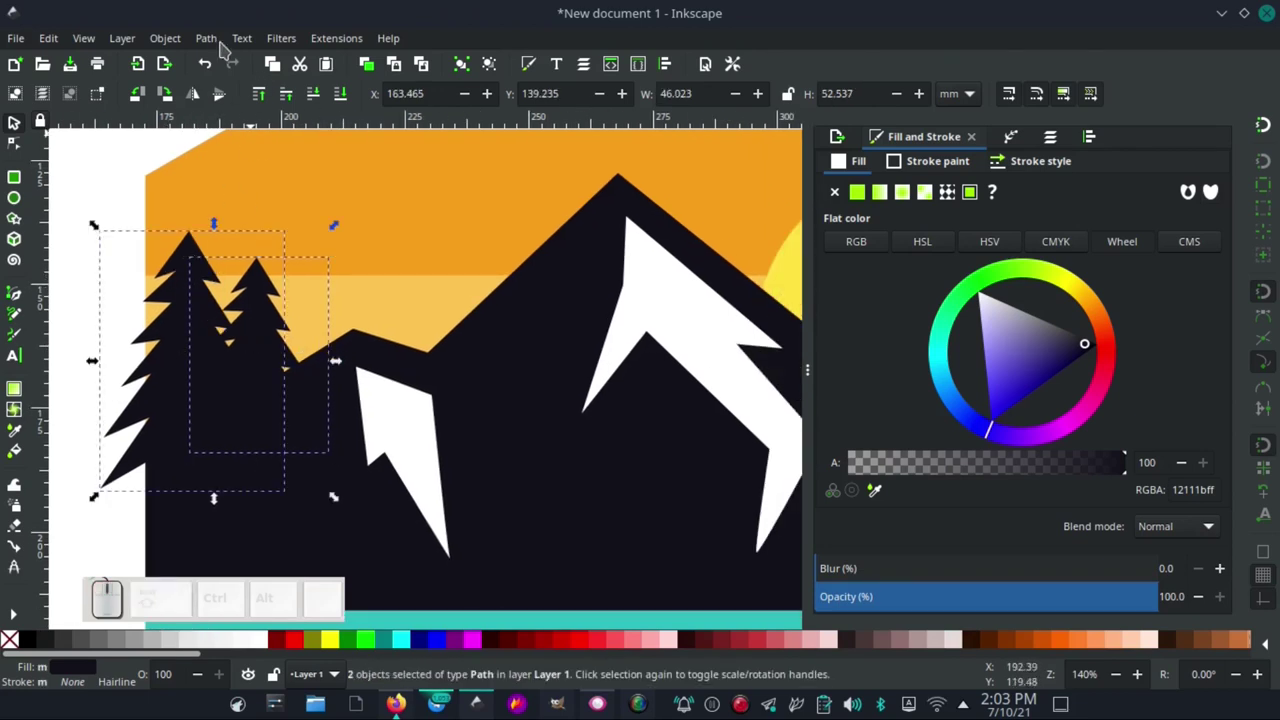
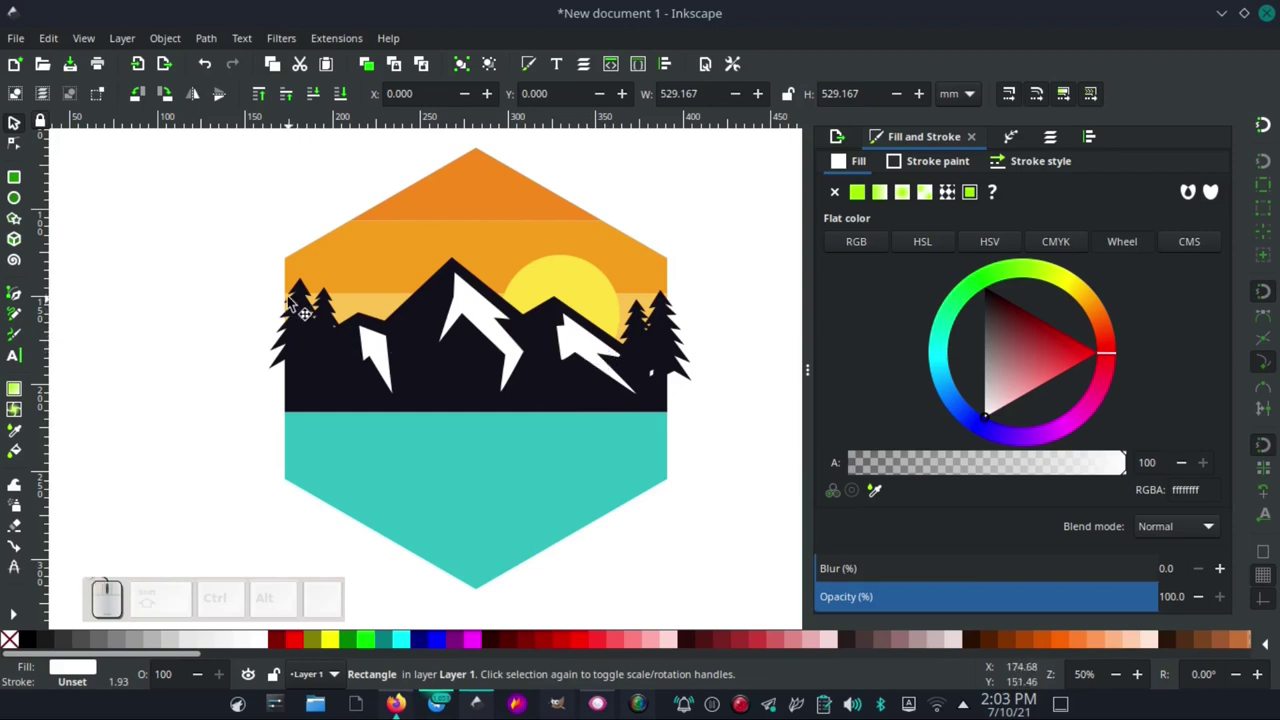
- Switch to the Pen tool to start the teal water shape
left_click(20, 304)
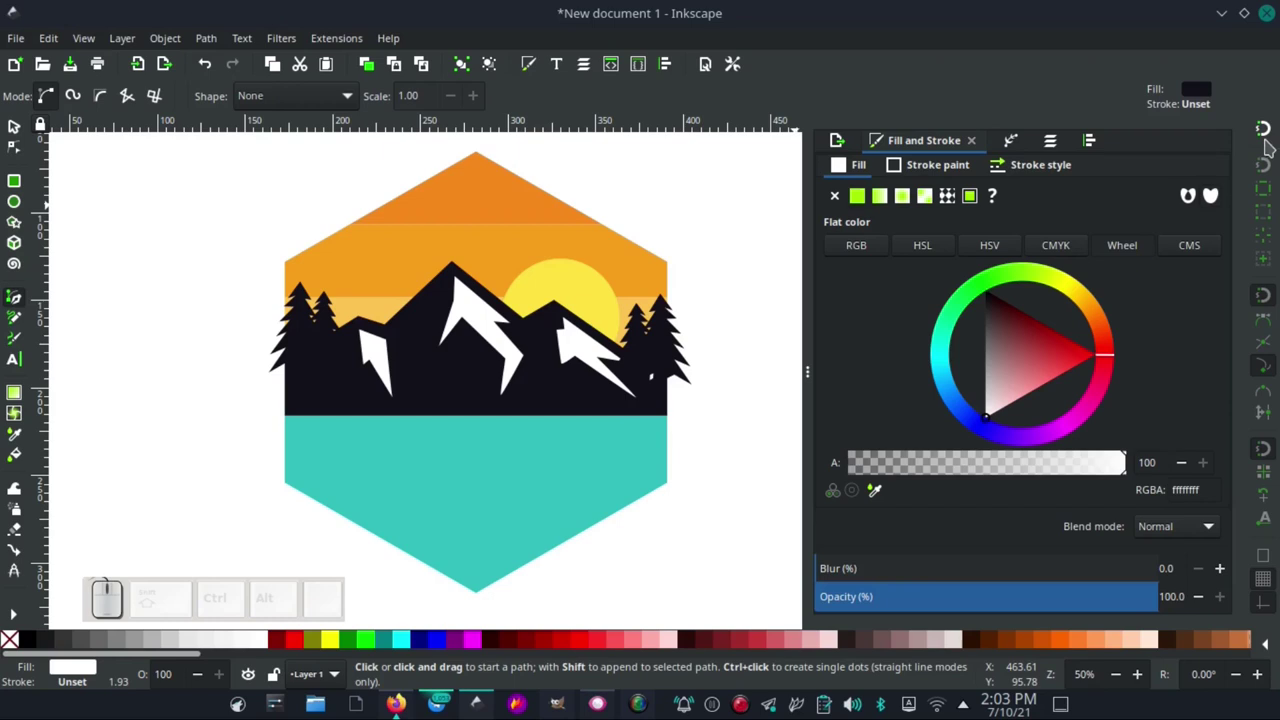
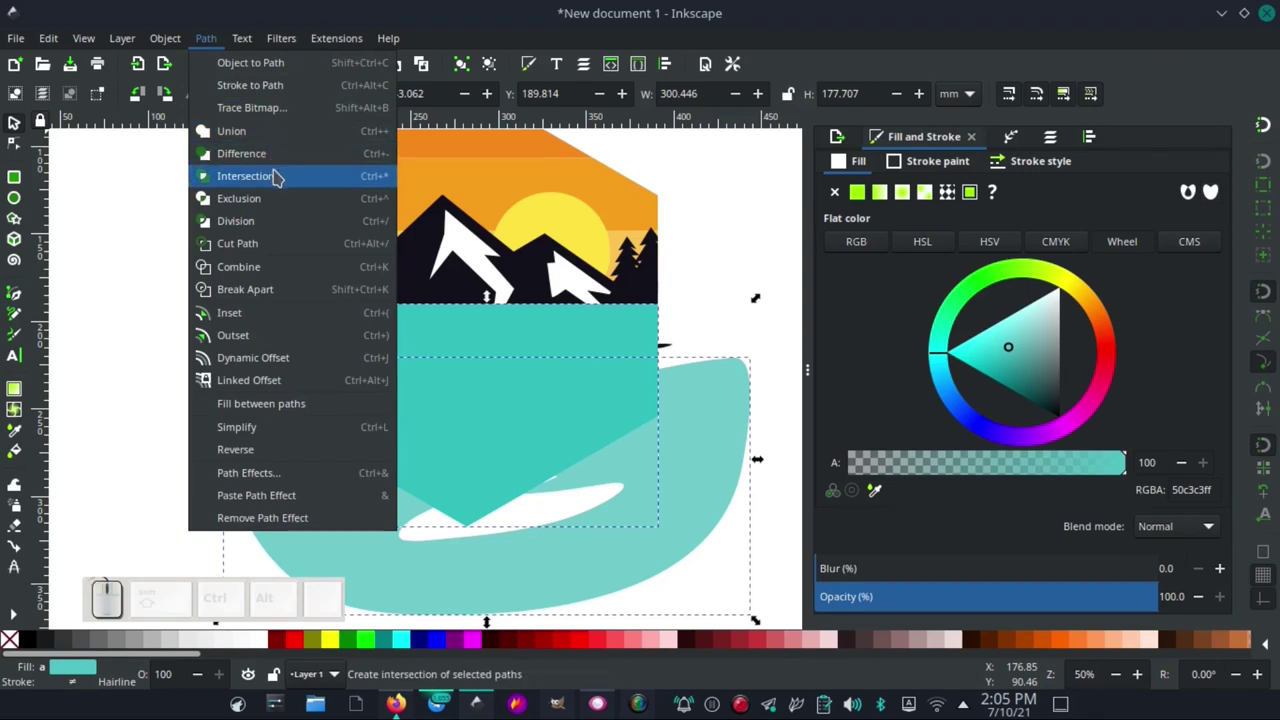
- Select the water and hexagon area for shaping the teal water along the bottom
left_click_drag(280, 183, 471, 416)
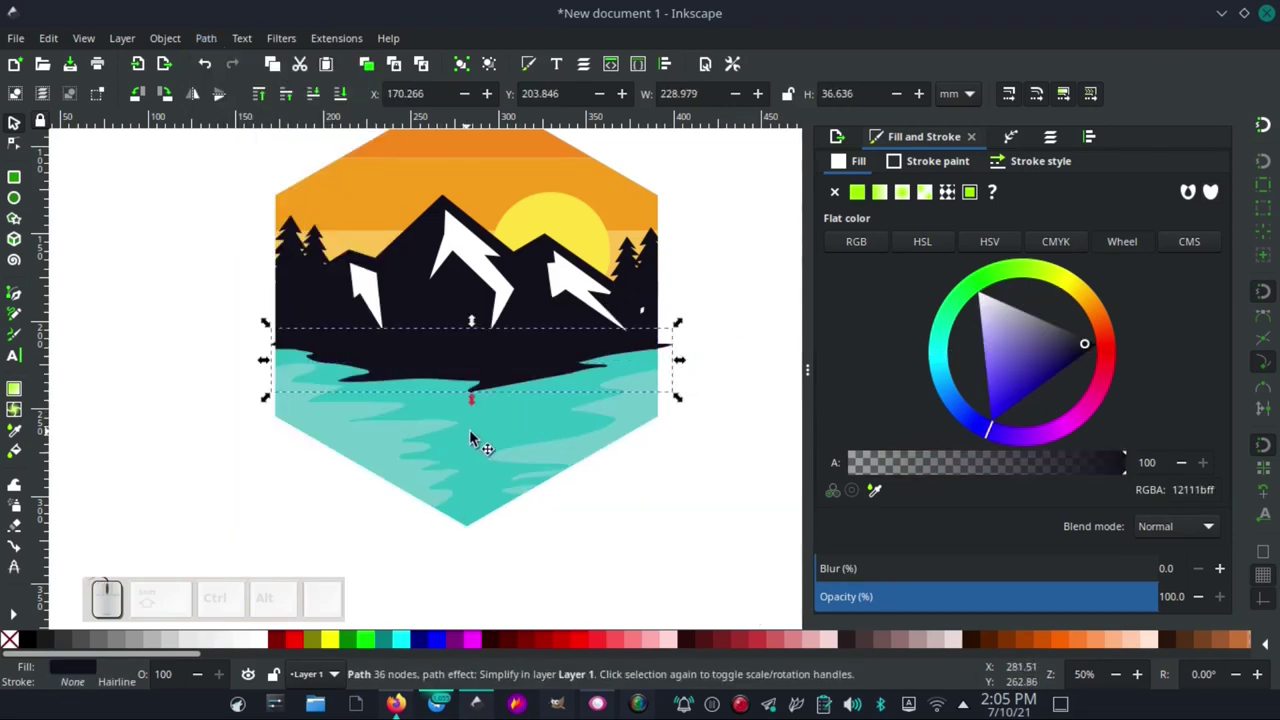
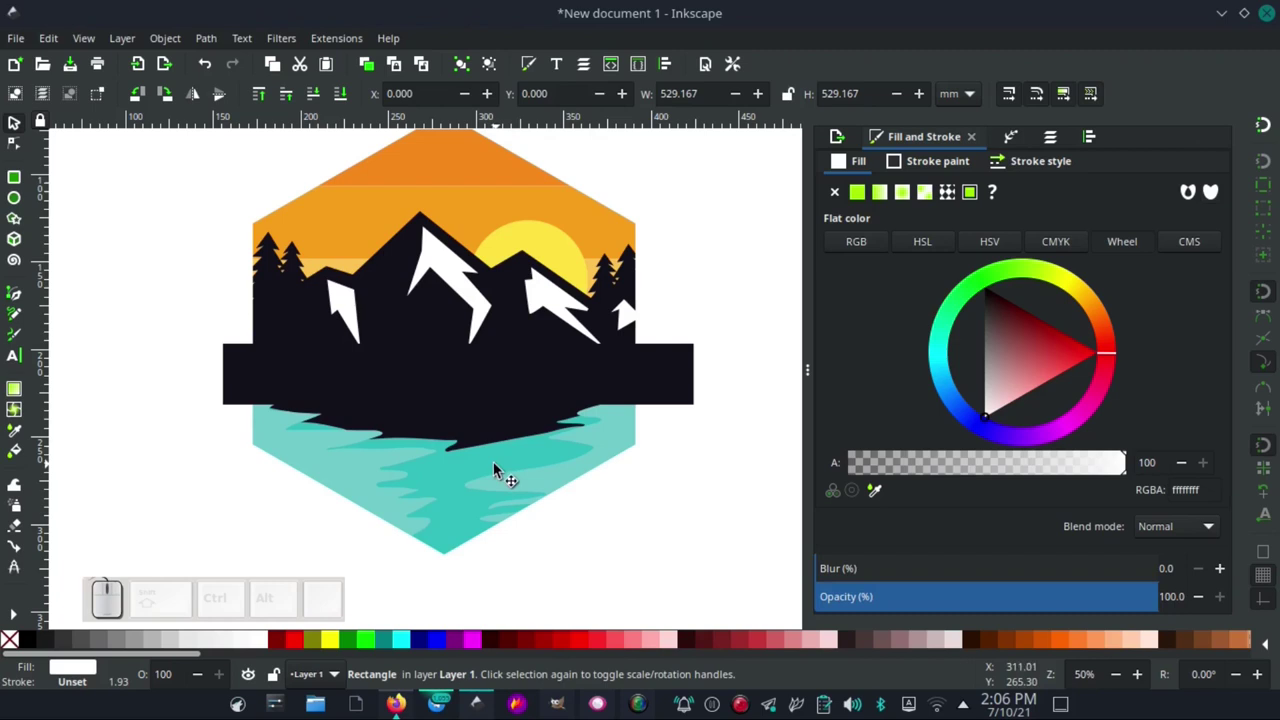
left_click(462, 473)
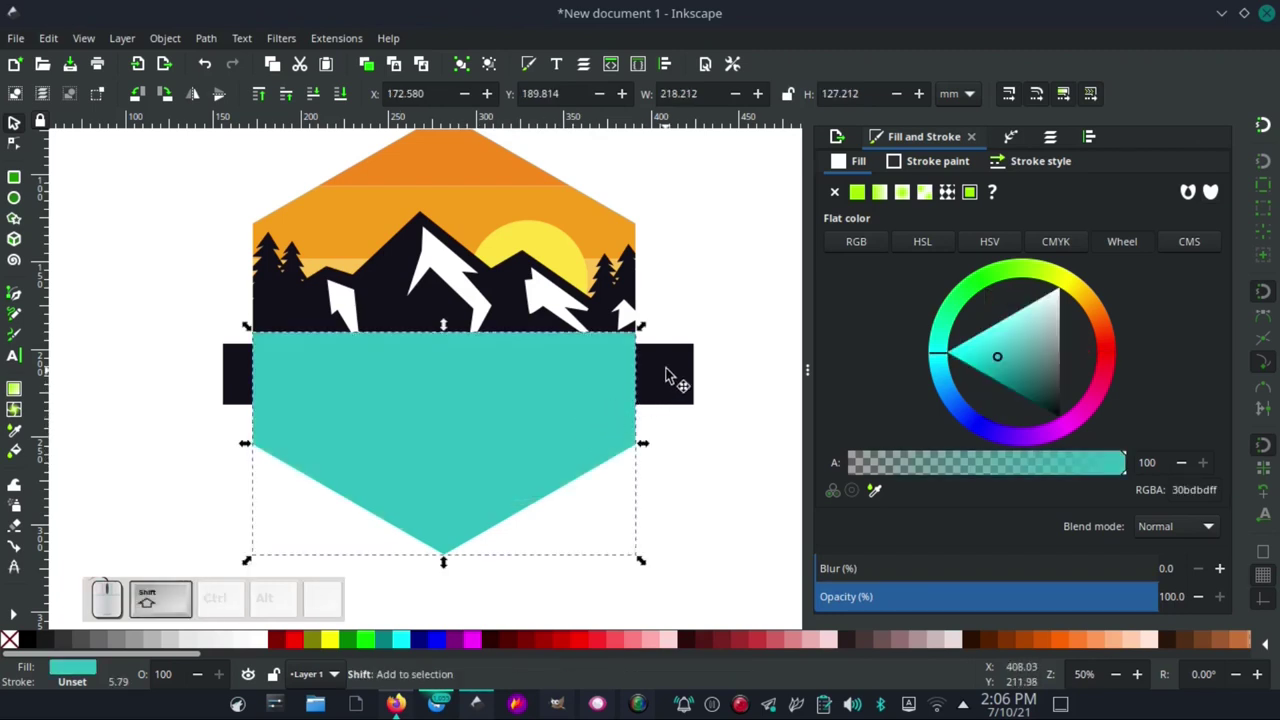
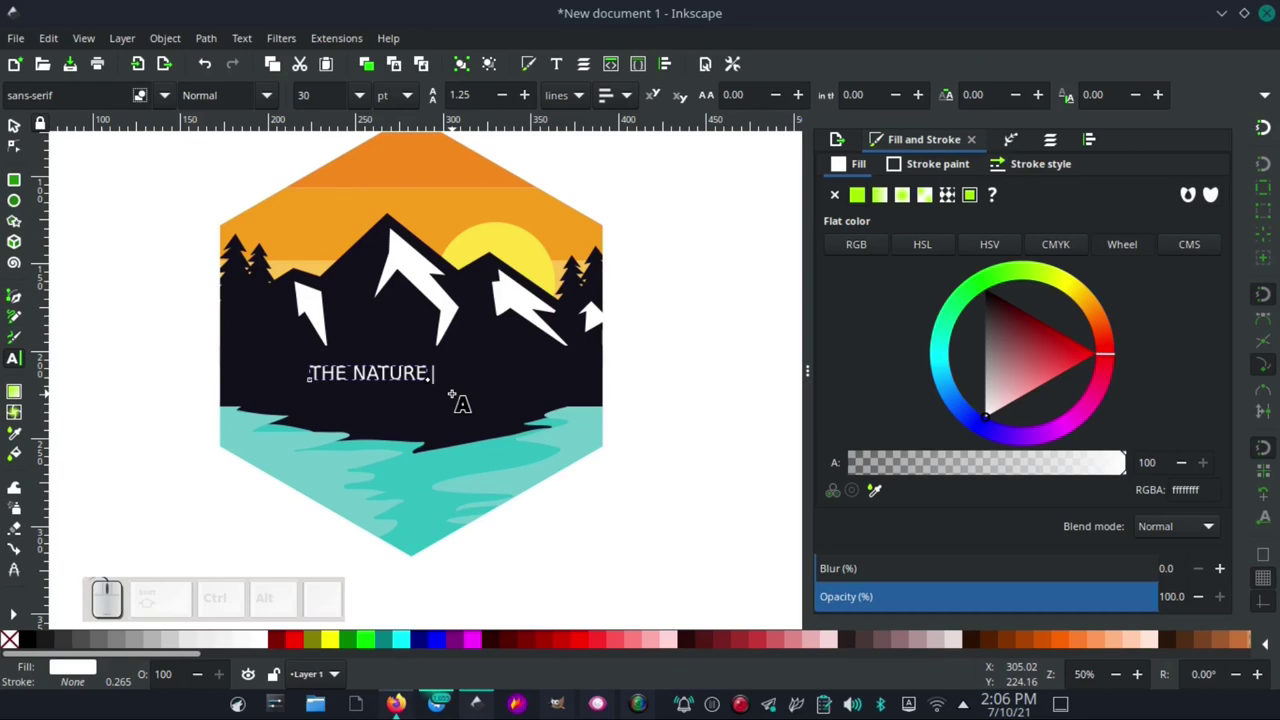
- Complete the white title so it reads THE NATURE RESORT
key("r")
key("e")
key("s")
key("o")
key("r")
key("t")
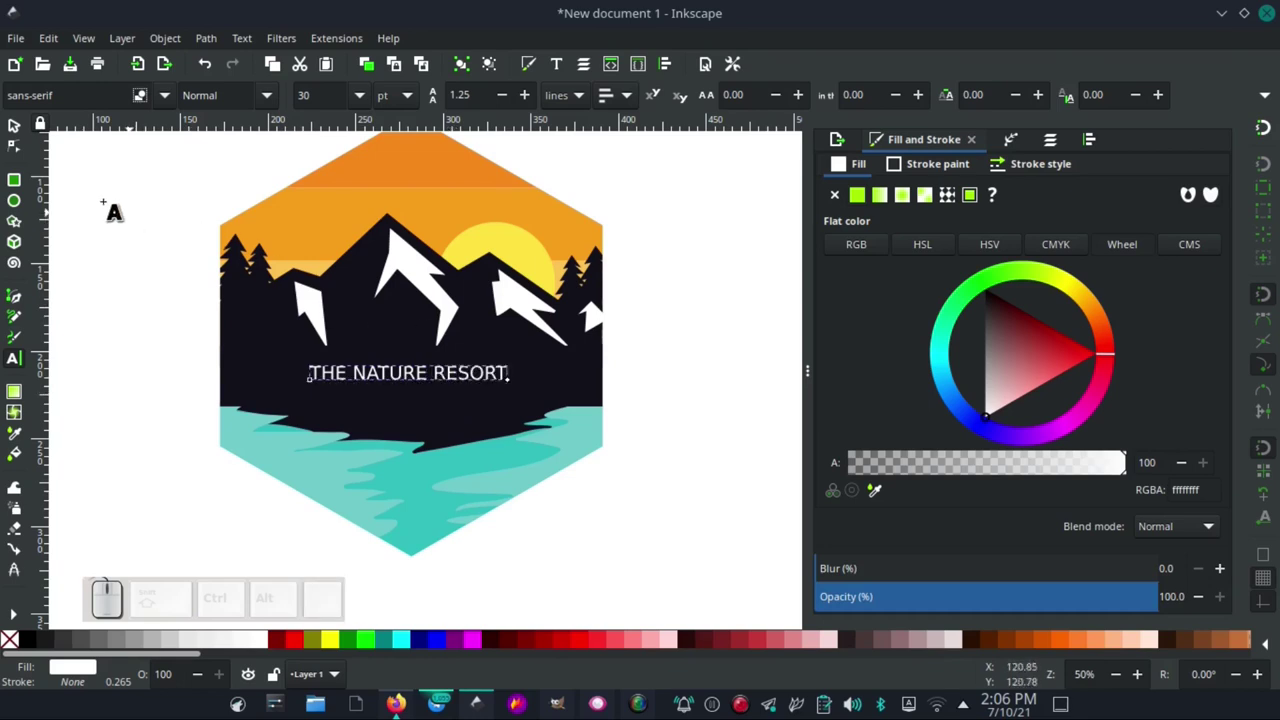
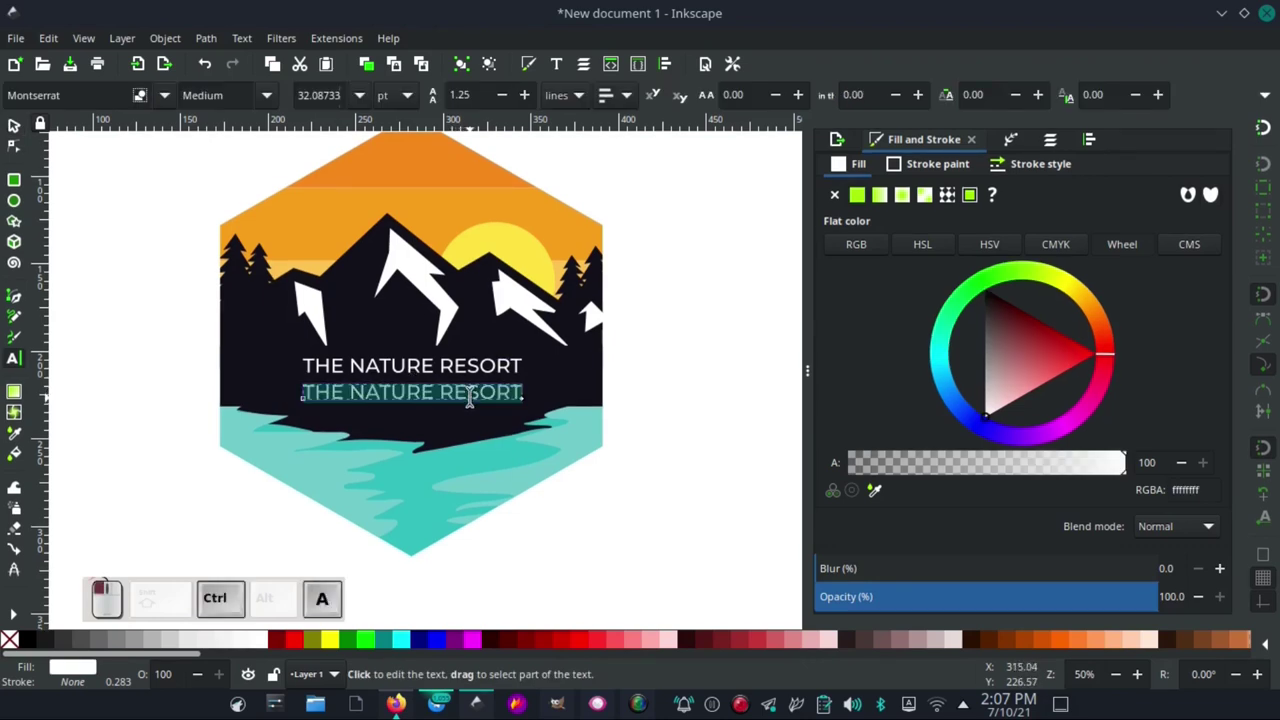
- Retype the duplicated title as BORNEO LAND and select all its text for styling
key("Caps_Lock")
key("Caps_Lock")
key("b")
key("o")
key("r")
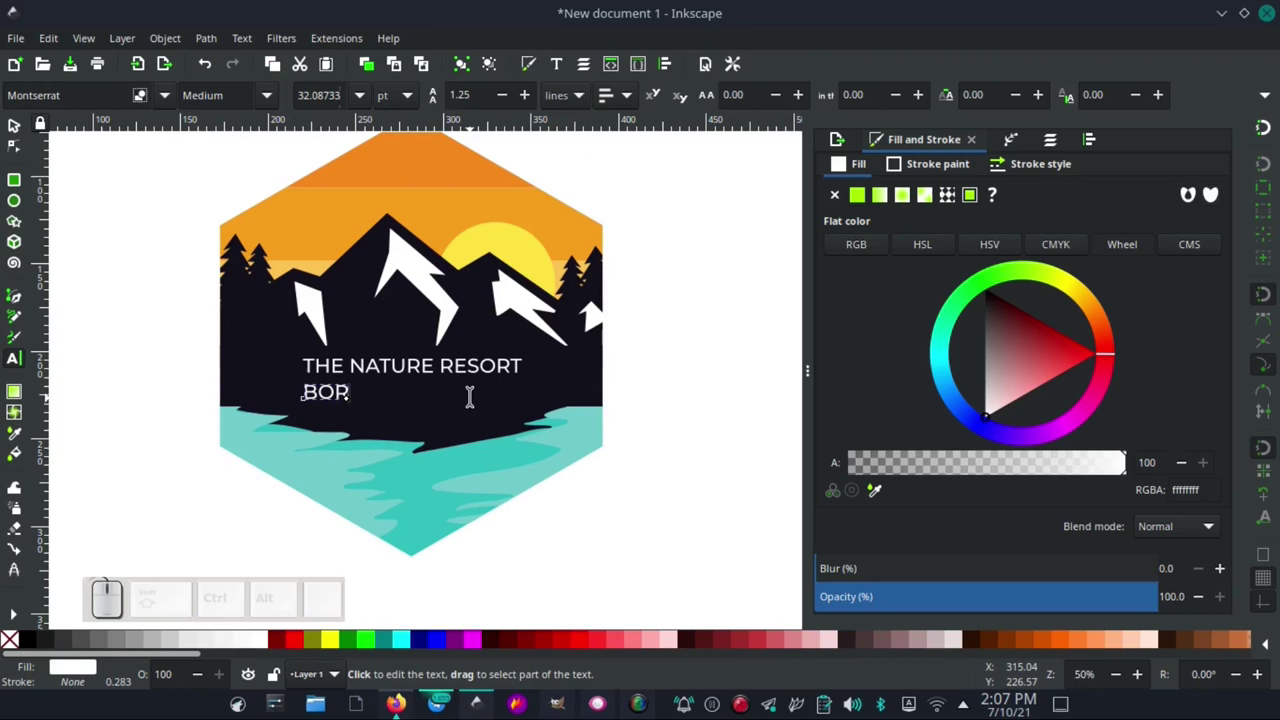
key("n")
key("e")
key("o")
key("l")
key("a")
key("n")
key("d")
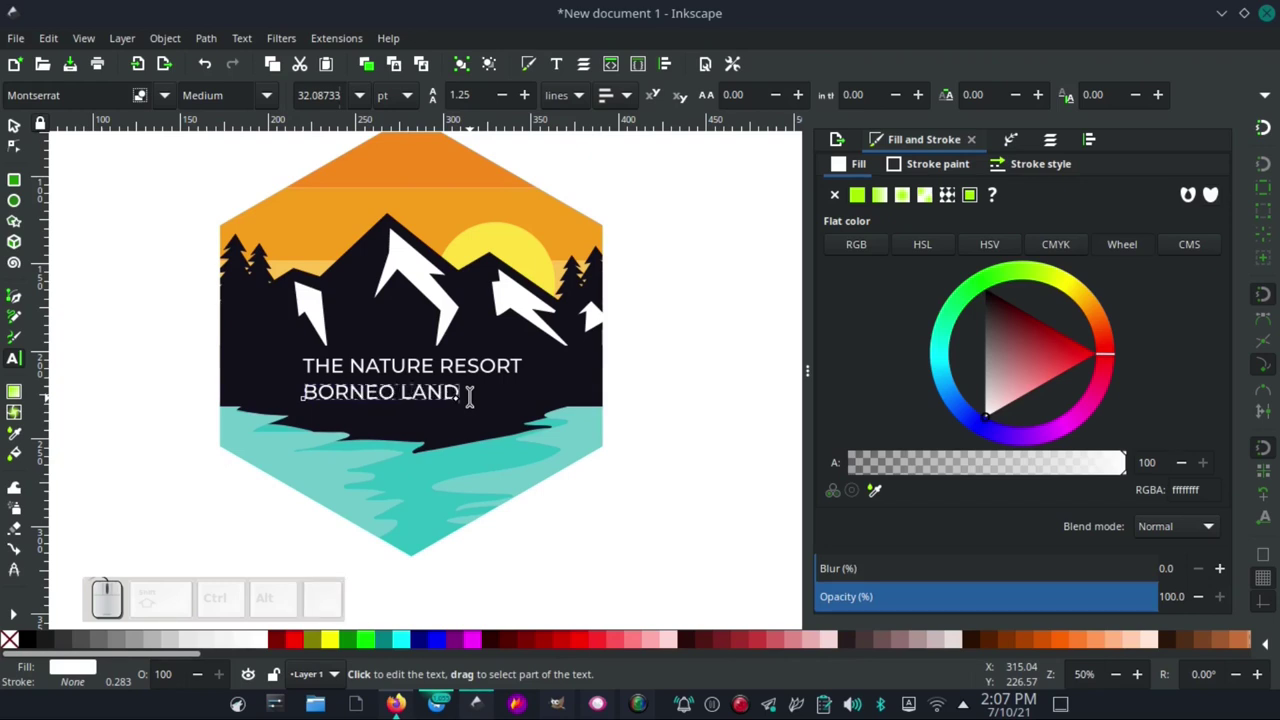
key("ctrl+a")
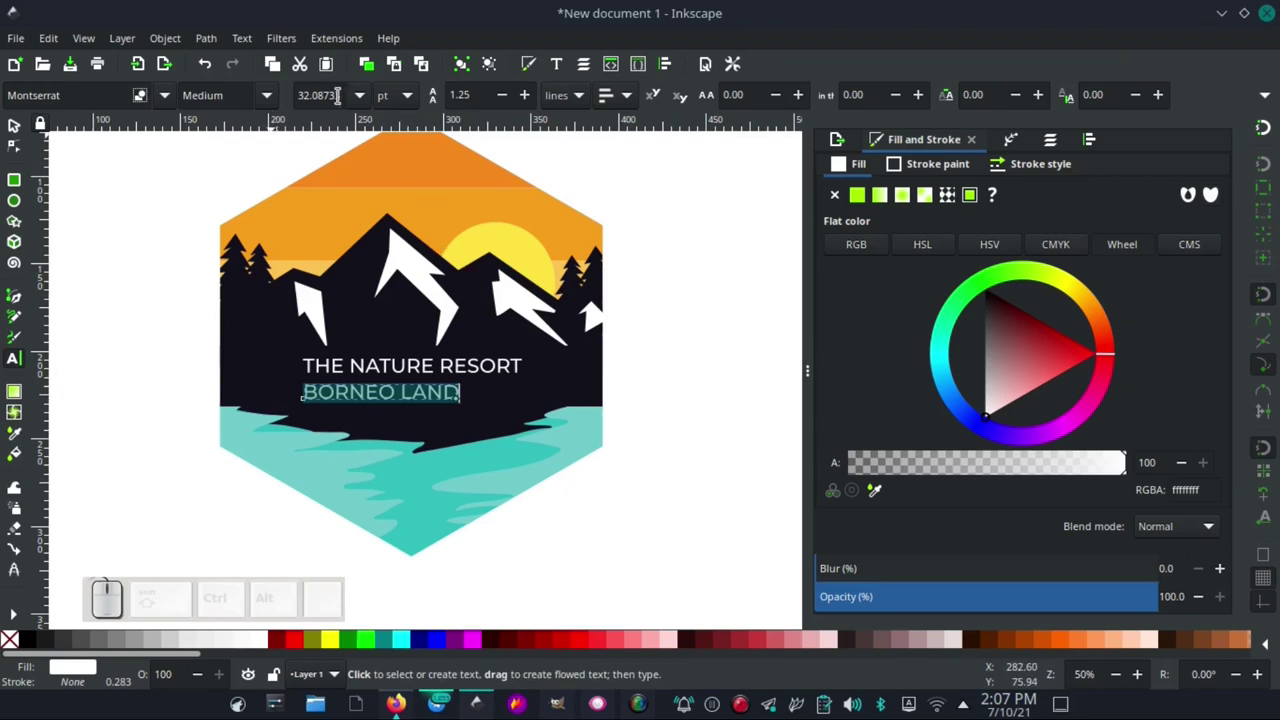
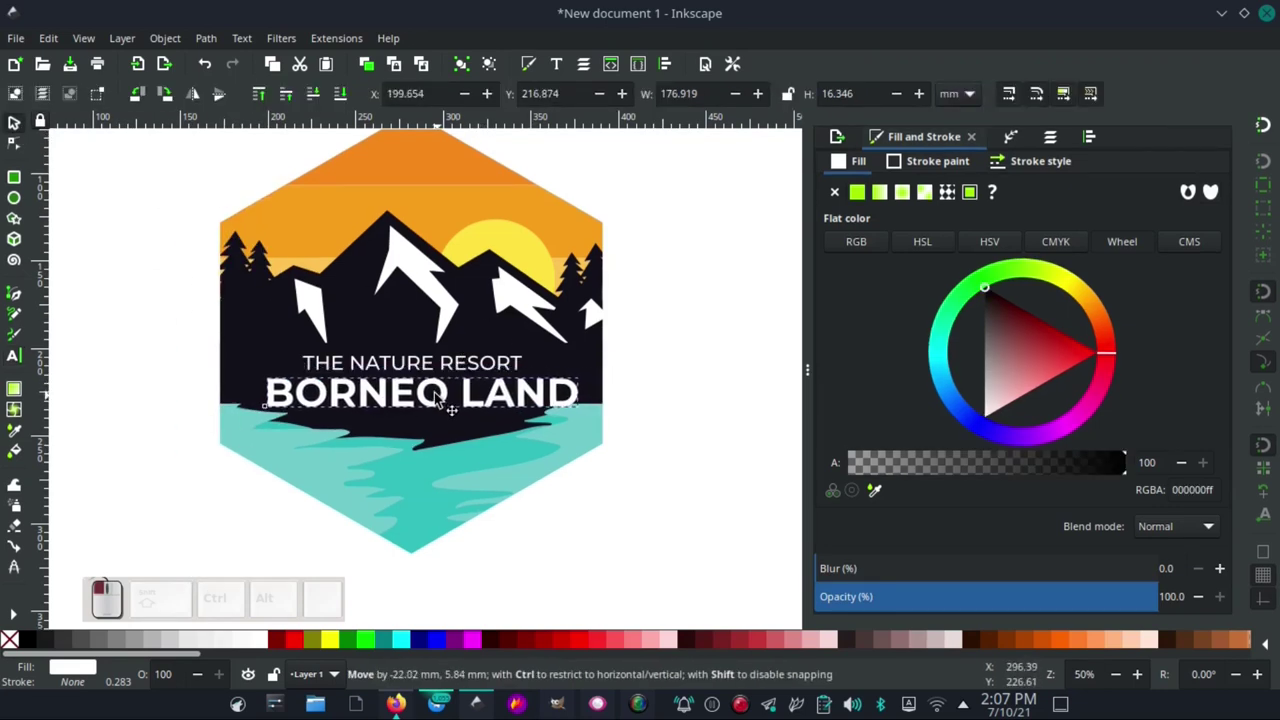
- Drag the central and right peak snow patches into place above the title
left_click_drag(453, 358, 420, 395)
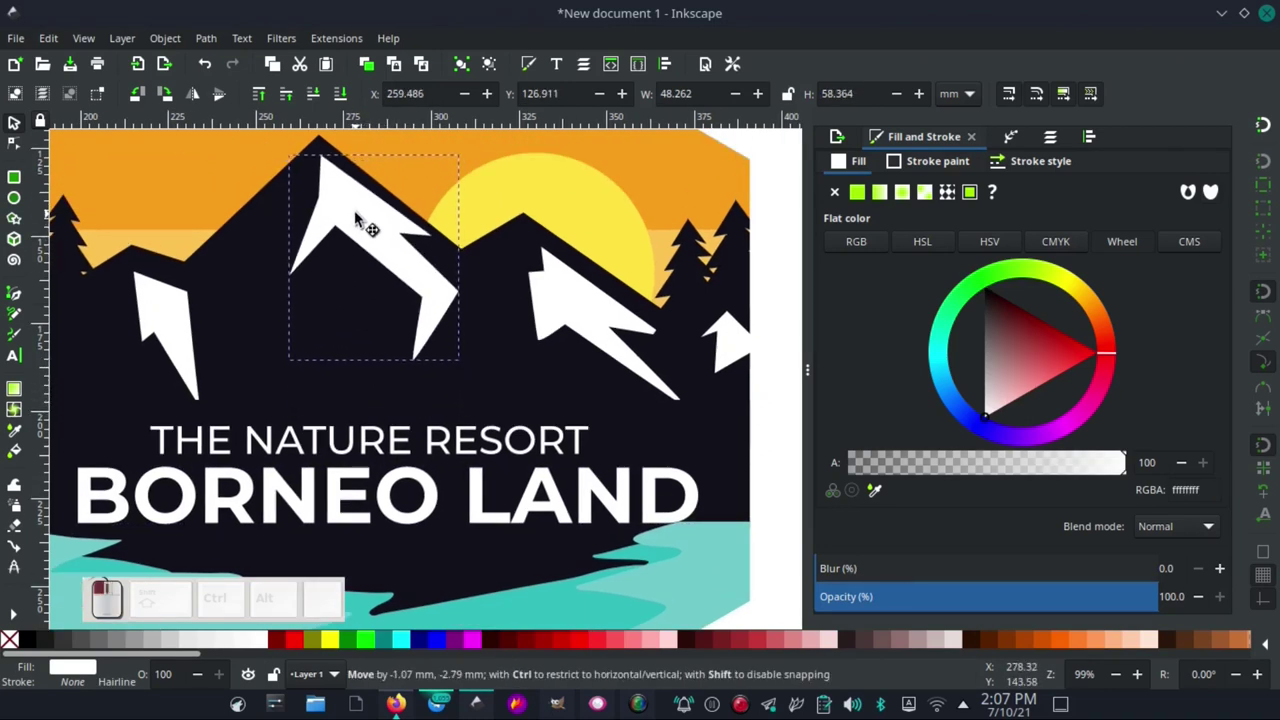
left_click_drag(449, 314, 411, 394)
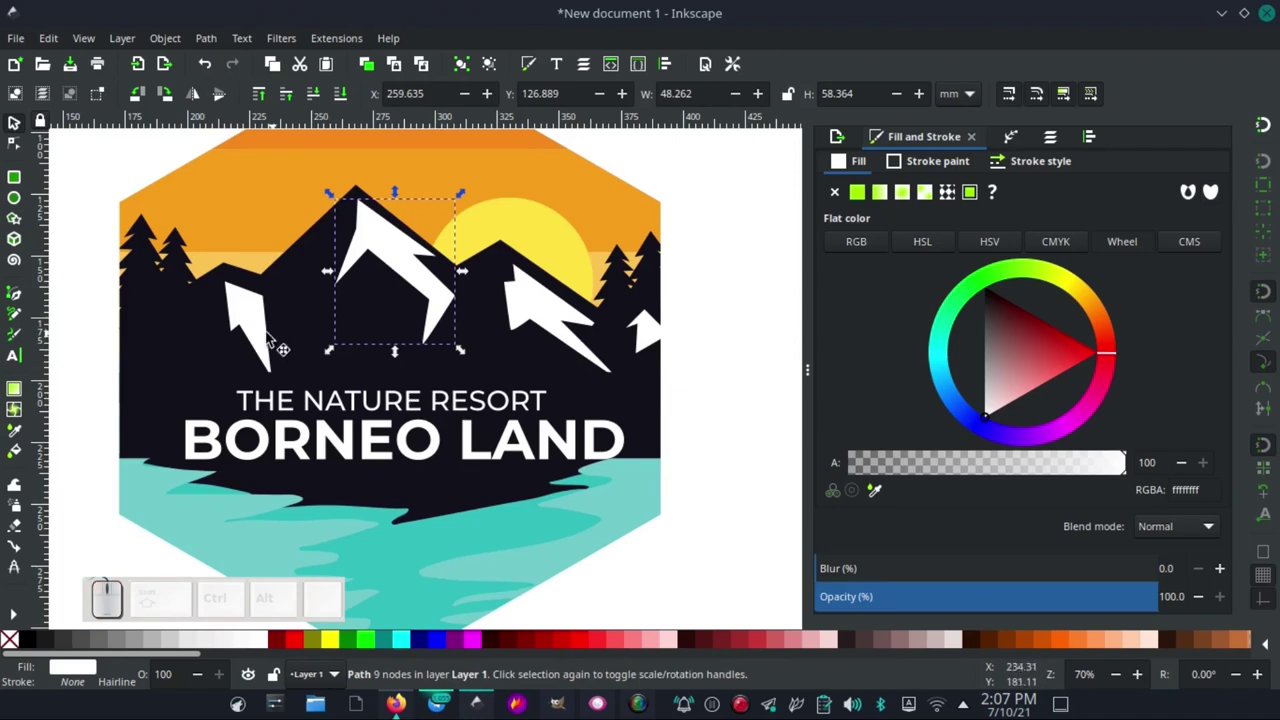
left_click(253, 326)
left_click_drag(287, 383, 537, 300)
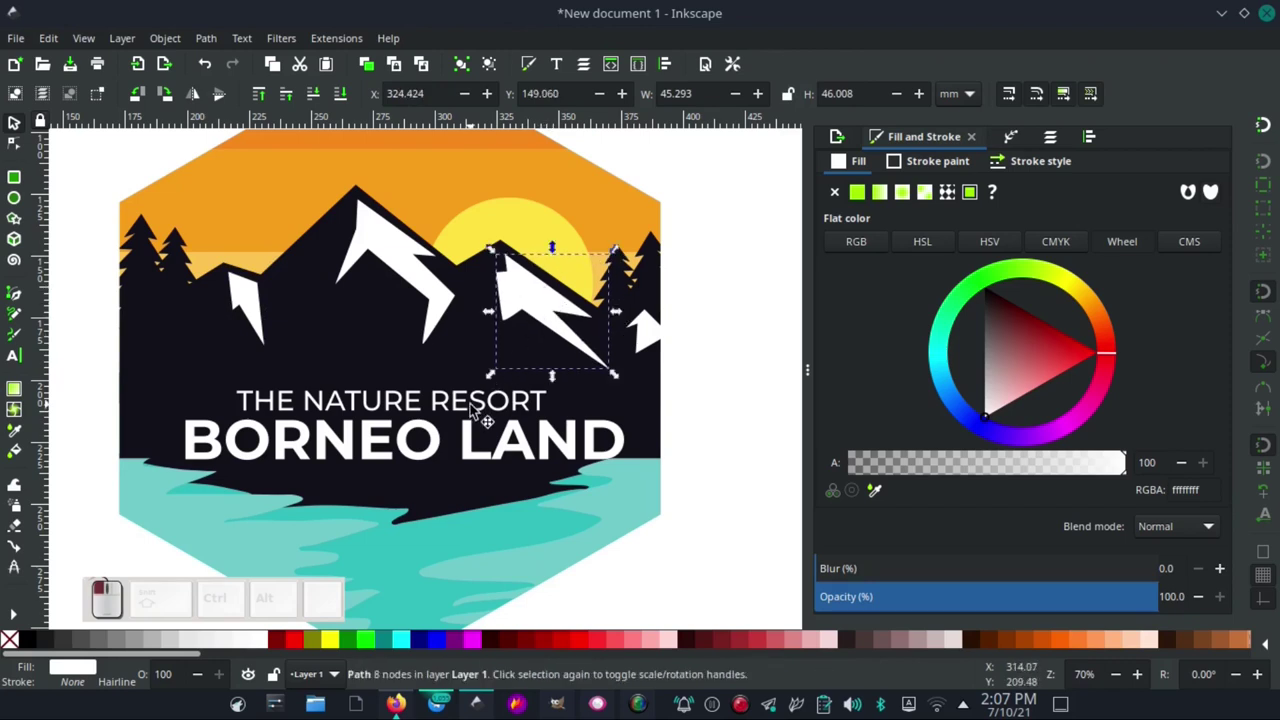
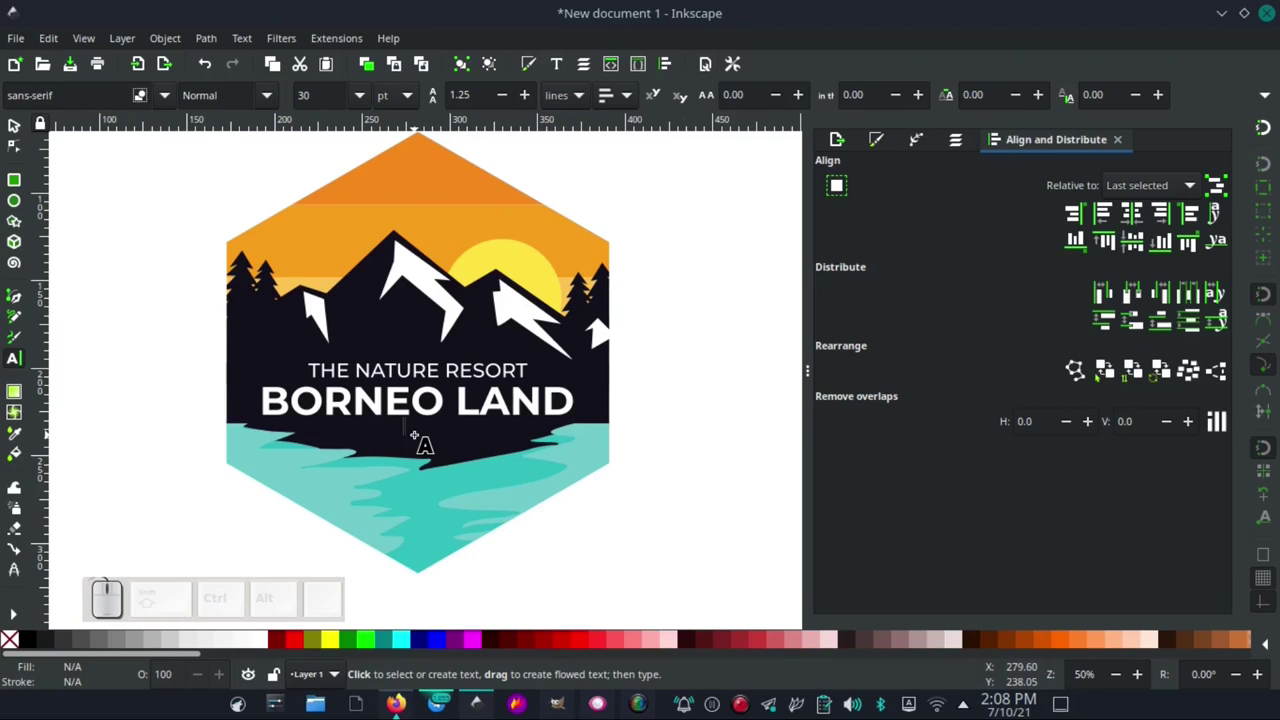
- Enter the line 'WEST KALIMANTAN' below BORNEO LAND and select all of it for letter-spacing
key("w")
key("e")
key("s")
key("t")
key("space")
key("k")
key("a")
key("l")
key("i")
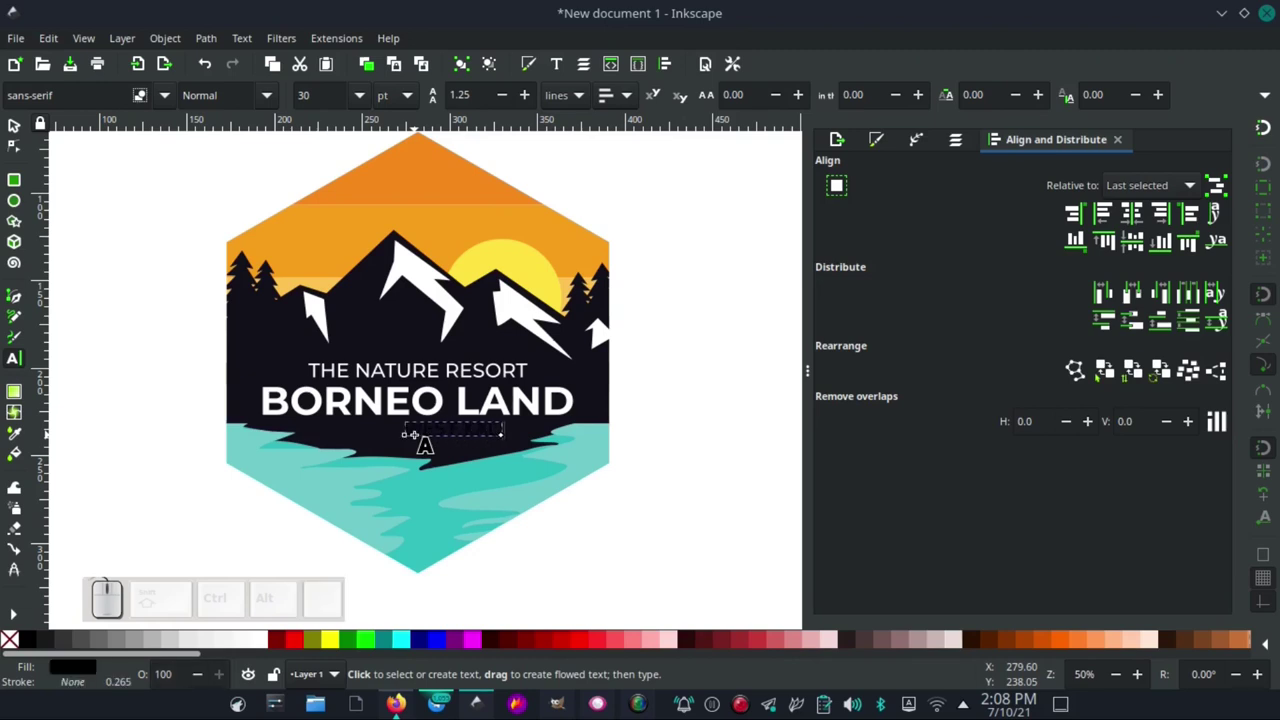
key("m")
key("a")
key("n")
key("t")
key("a")
key("n")
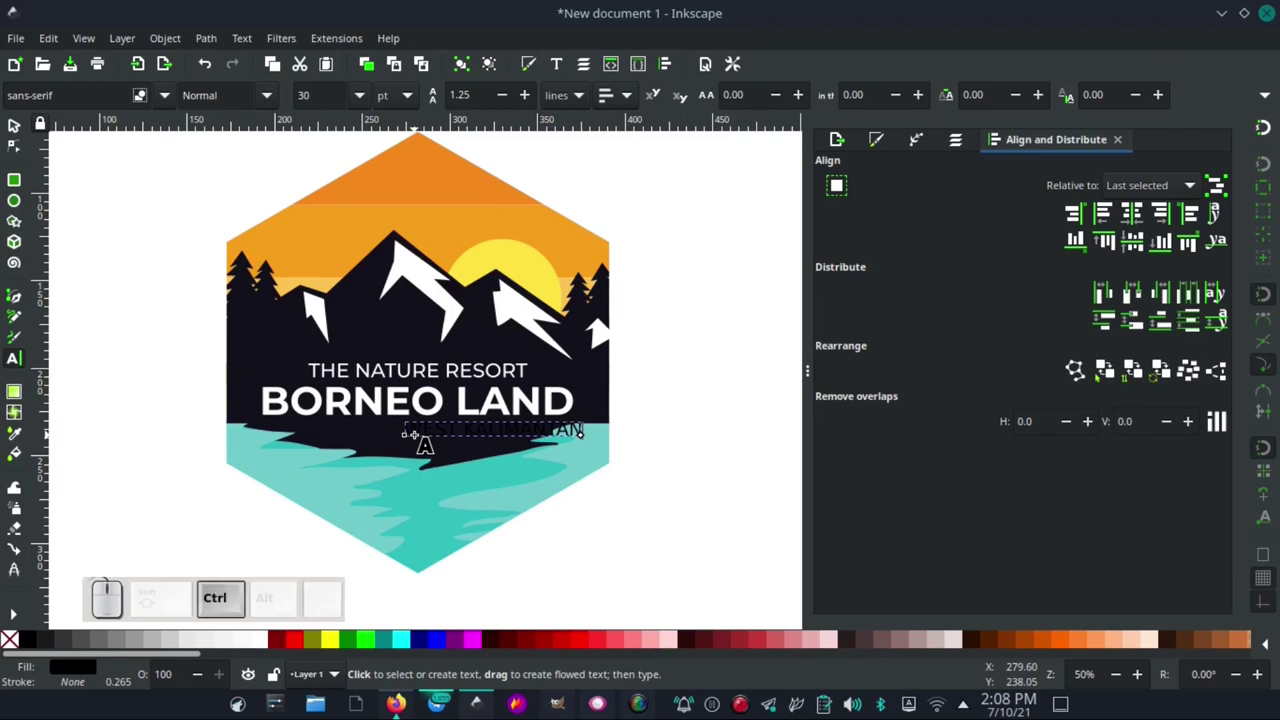
key("ctrl+a")
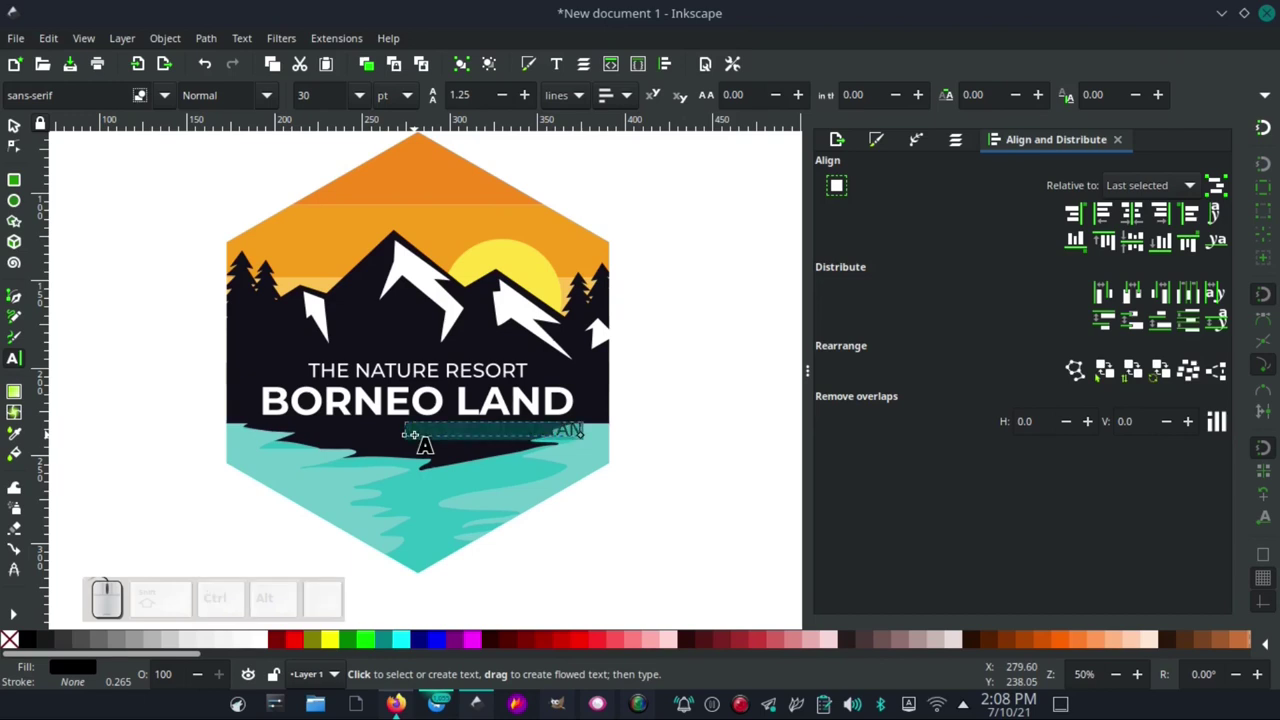
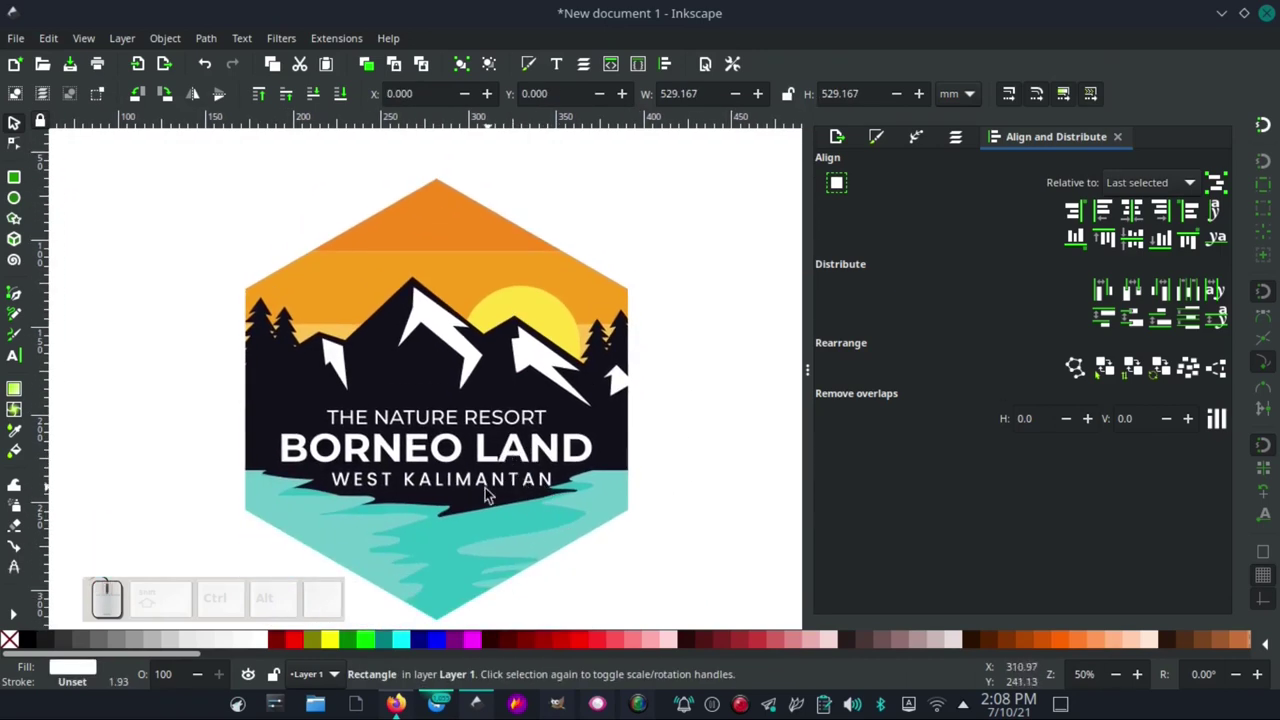
- Select THE NATURE RESORT, BORNEO LAND and WEST KALIMANTAN together and center them on a vertical axis
left_click_drag(494, 486, 605, 502)
left_click_drag(604, 504, 462, 252)
left_click(1141, 214)
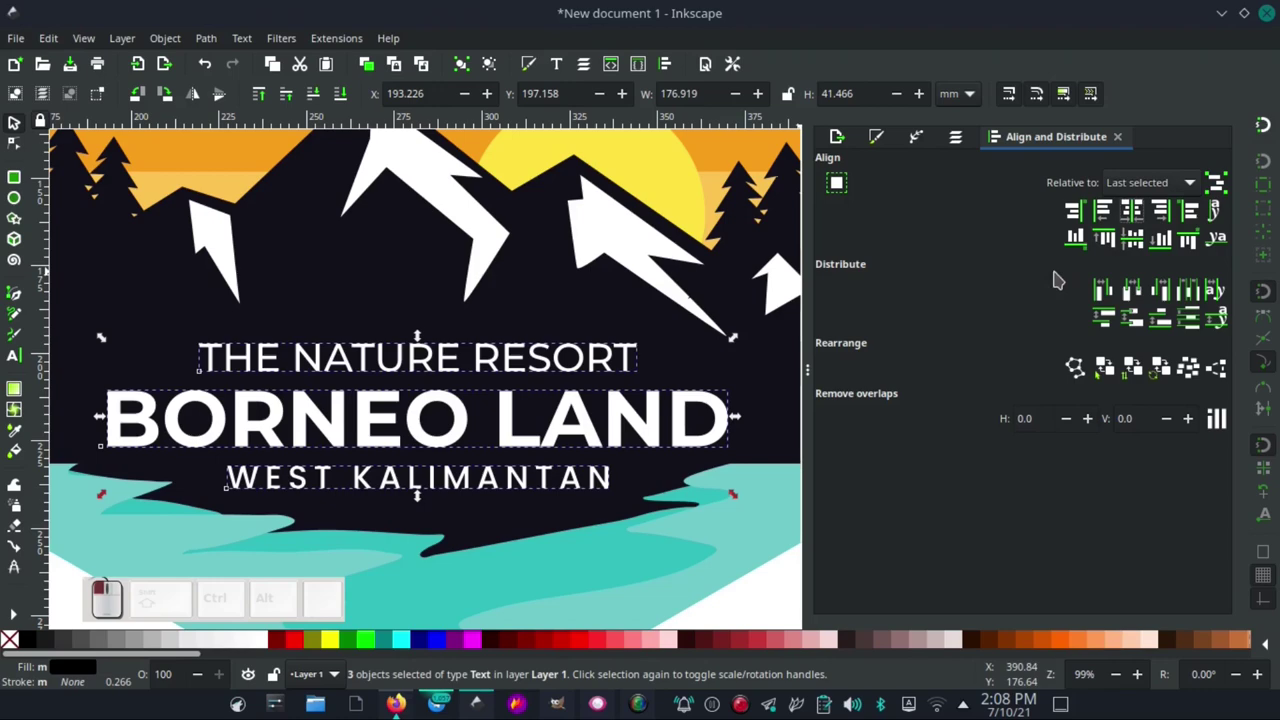
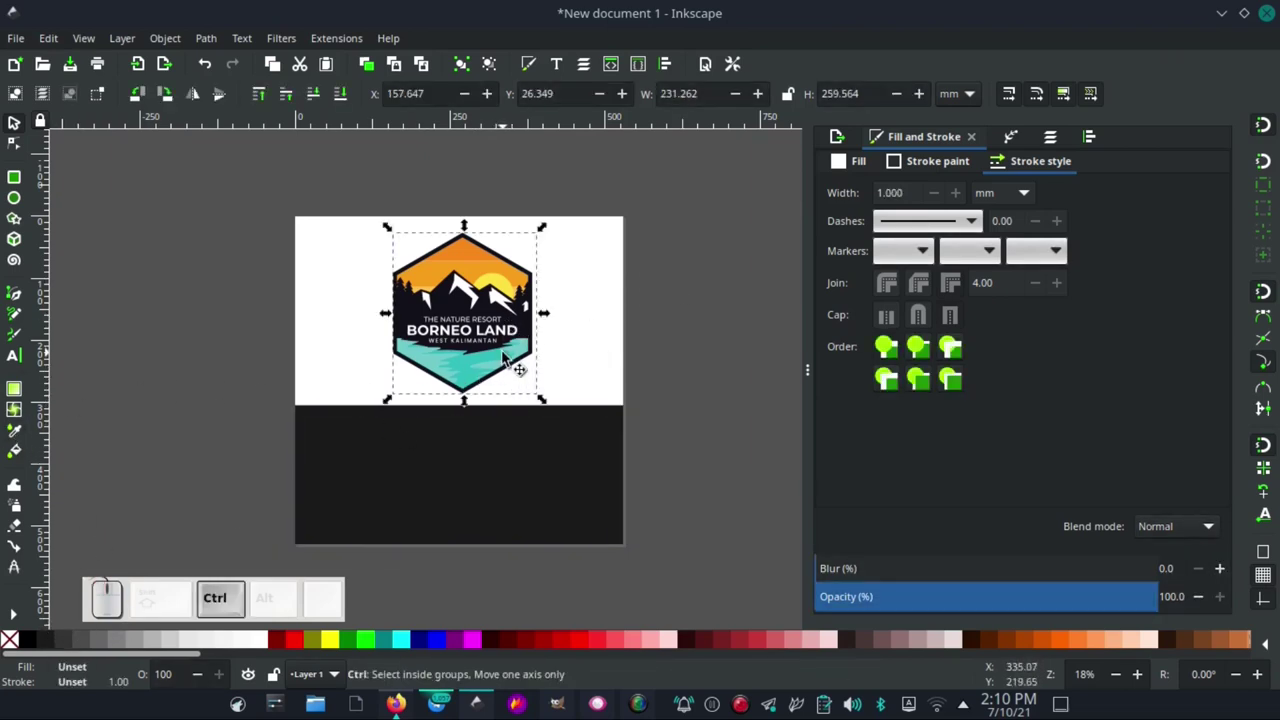
- Duplicate the finished badge and start moving the copy down toward the dark panel
key("ctrl+d")
left_click_drag(490, 298, 468, 332)
right_click(487, 478)
left_click_drag(490, 429, 491, 298)
left_click(677, 313)
left_click(17, 438)
- Position the badge copy centered on the dark lower panel to show it on a dark background
left_click_drag(17, 128, 645, 349)
left_click_drag(468, 423, 645, 349)
left_click_drag(539, 378, 645, 349)
left_click_drag(604, 424, 504, 373)
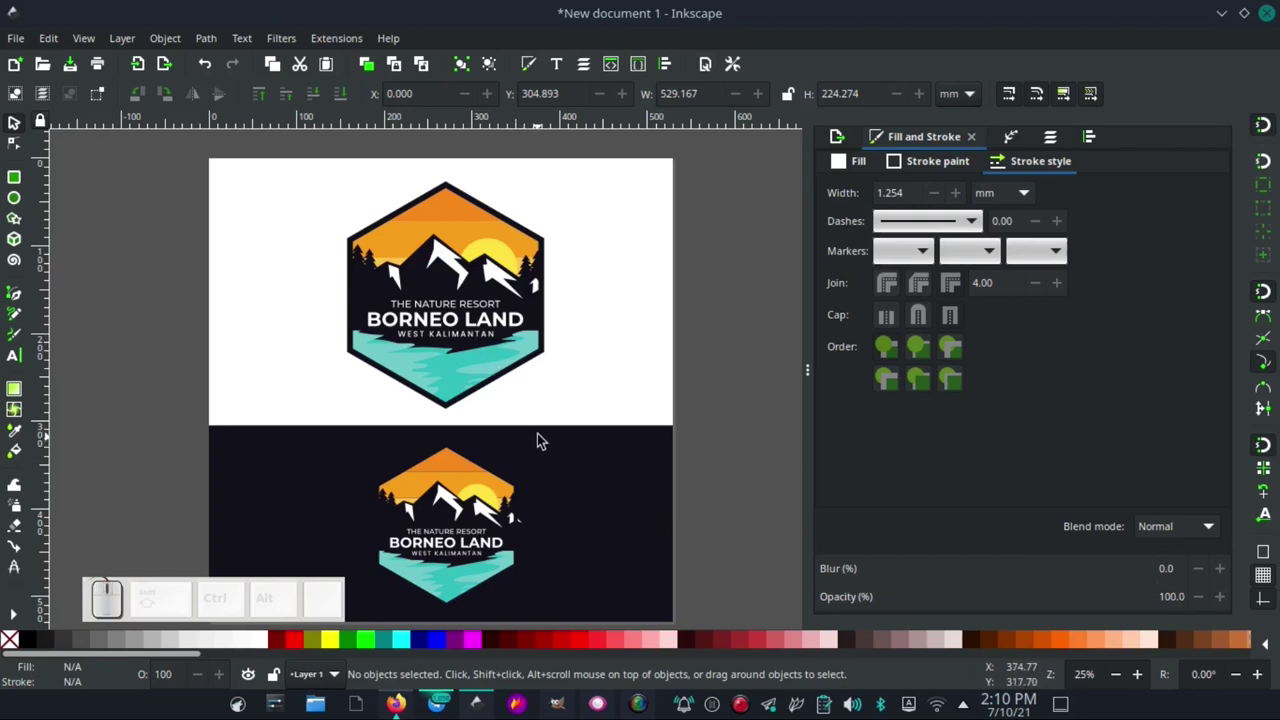
left_click_drag(572, 396, 610, 413)
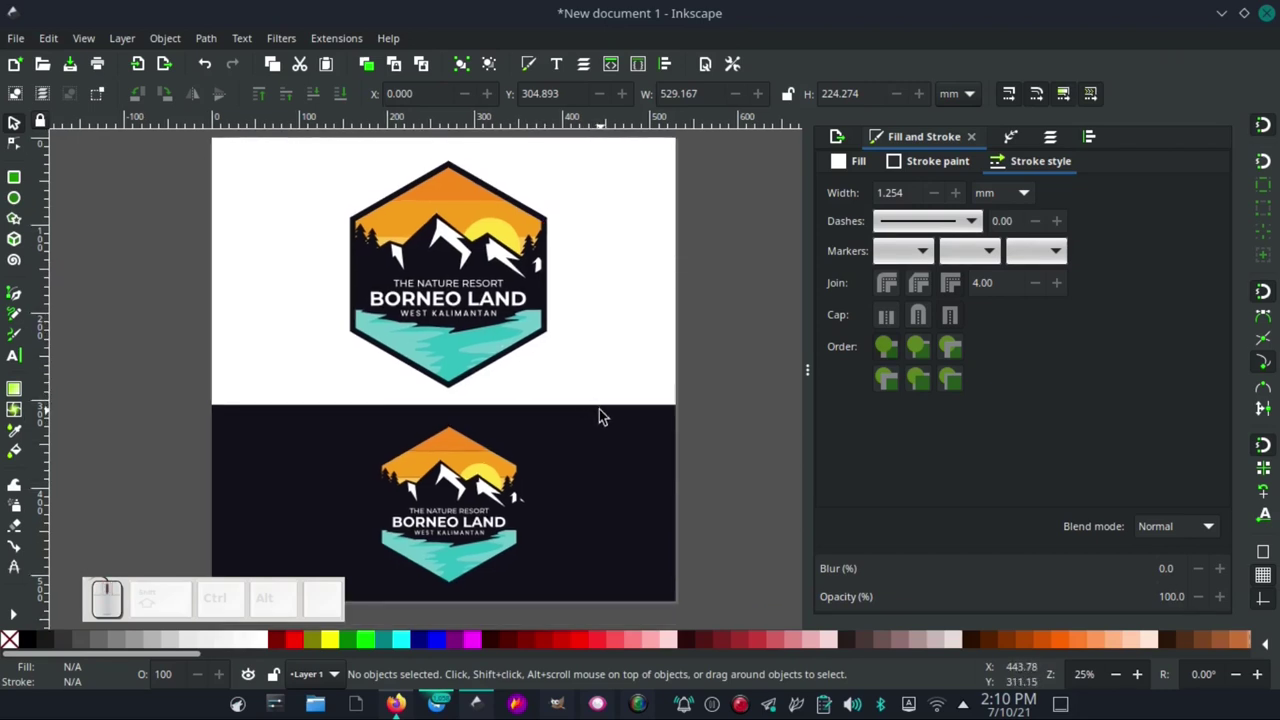